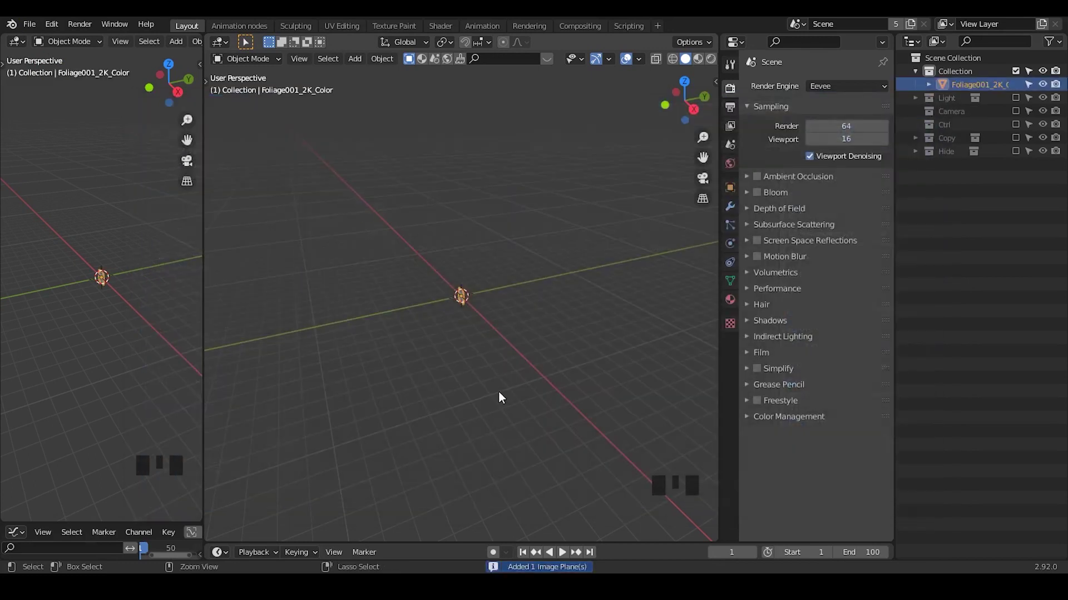
Enter the Shading workspace and bring the foliage material's nodes into view
drag(502, 394, 442, 27)
click(442, 28)
drag(627, 303, 712, 304)
key(z)
drag(713, 318, 712, 129)
Load Foliage001_2K_Opacity.jpg in an image node and wire it to the BSDF Alpha, duplicating the node
click(712, 129)
click(711, 161)
drag(236, 125, 210, 101)
key(shift+d)
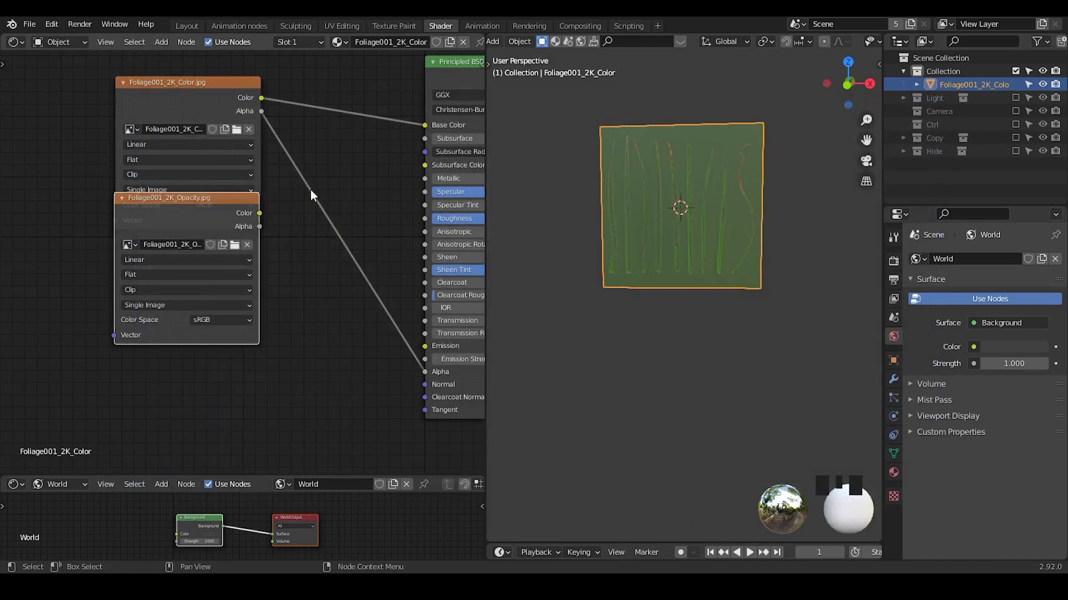
Set the material's Blend Mode to Alpha Hashed and tidy the image nodes
drag(262, 219, 342, 251)
drag(675, 243, 346, 129)
click(347, 129)
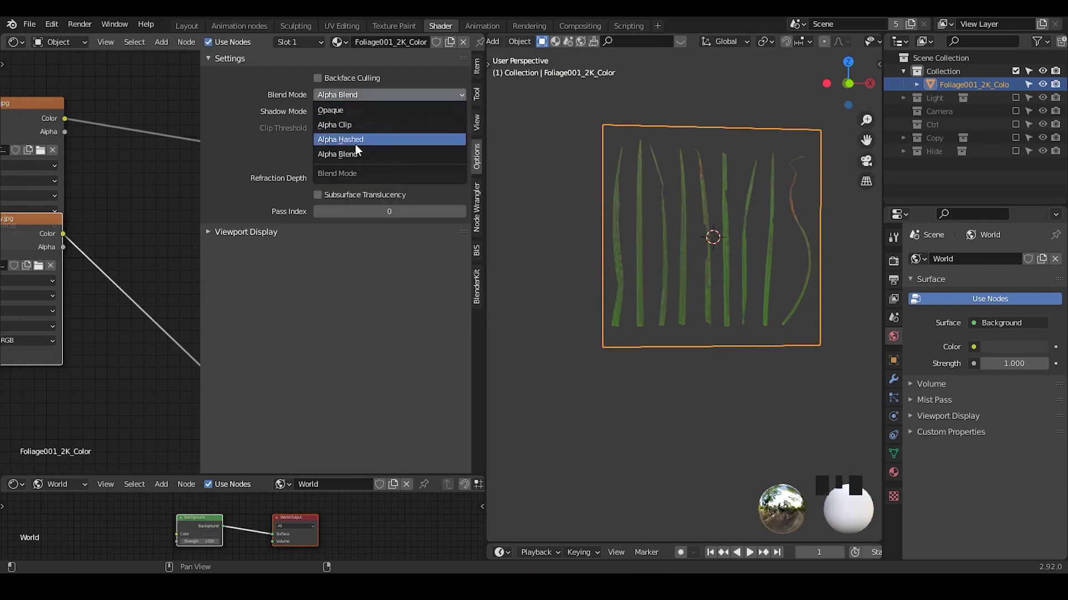
drag(359, 148, 356, 105)
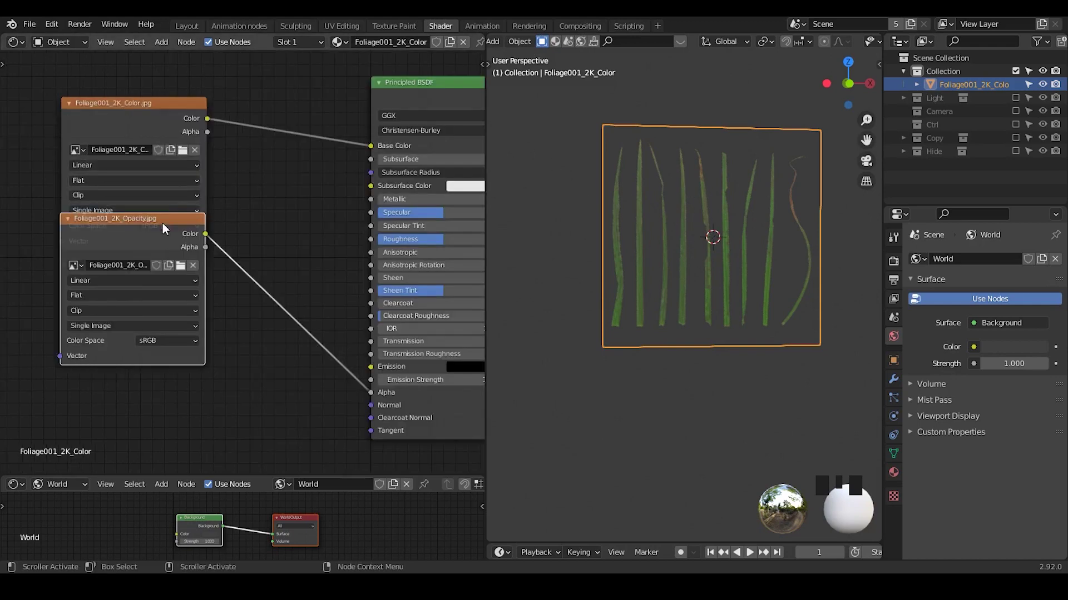
Place a Foliage001_2K_Roughness.jpg image node and wire its Color to the BSDF Roughness
key(shift+d)
drag(496, 170, 558, 216)
click(749, 202)
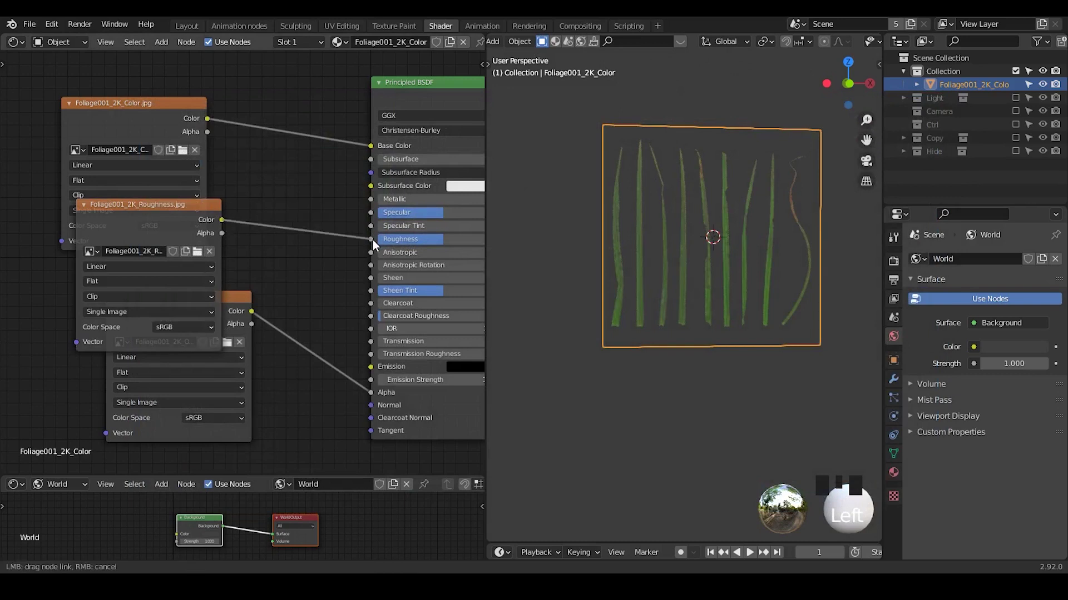
click(349, 209)
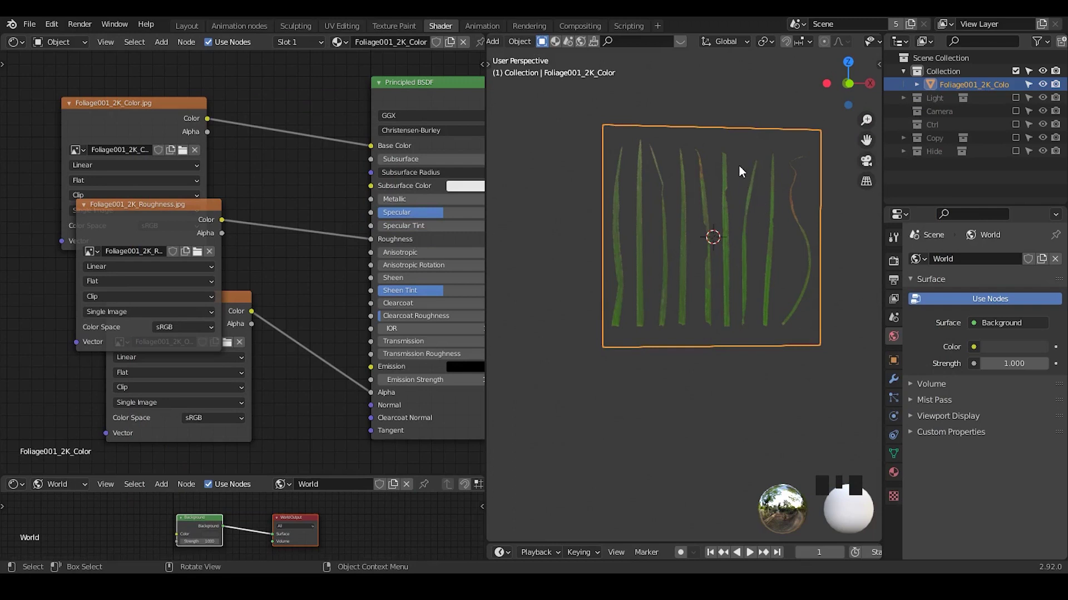
drag(753, 256, 716, 148)
In Edit Mode, add 11 horizontal loop cuts across the foliage plane
key(Tab)
key(ctrl+r)
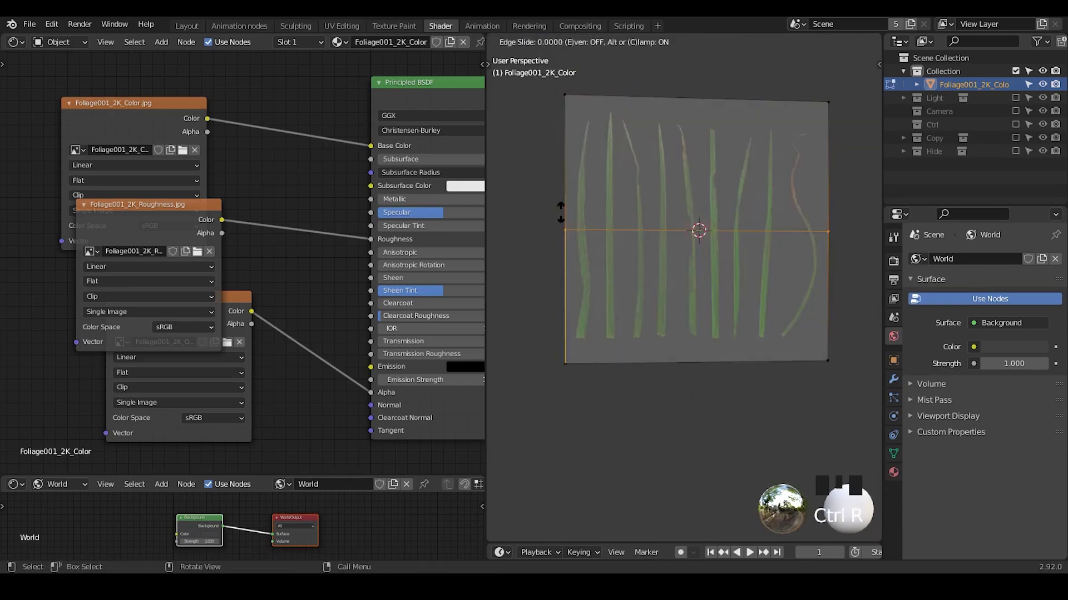
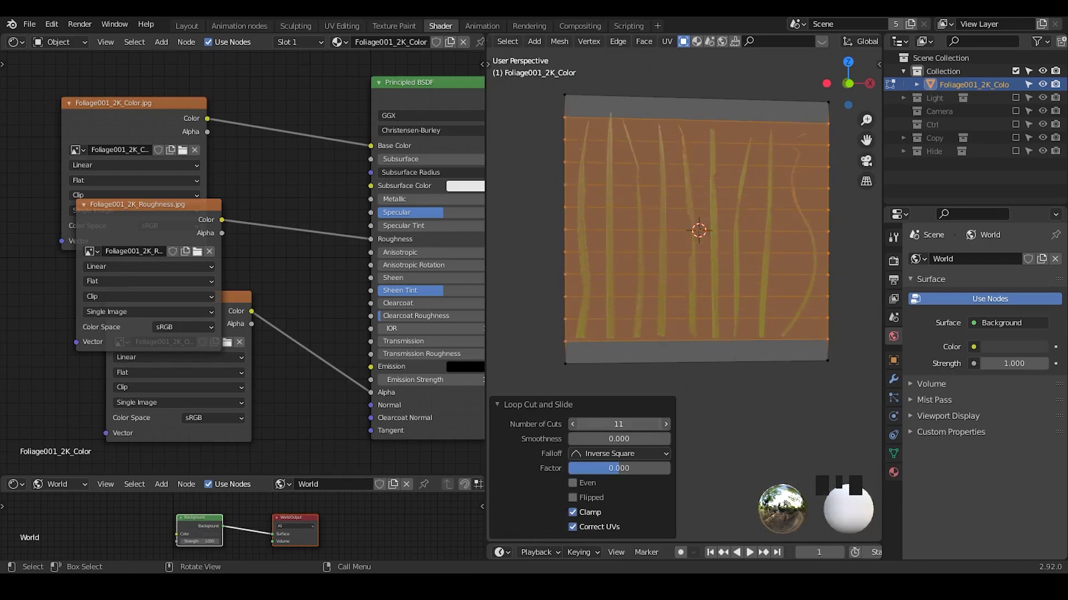
click(549, 408)
key(Tab)
key(Tab)
key(ctrl+r)
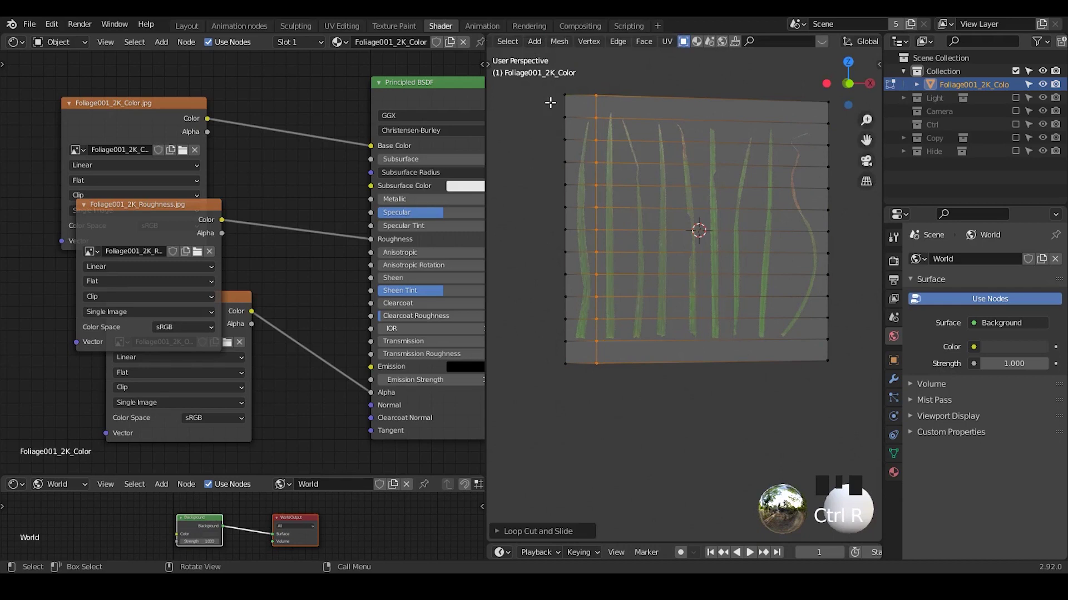
Add vertical cuts between the grass blades and delete the bottom row of faces
key(ctrl+r)
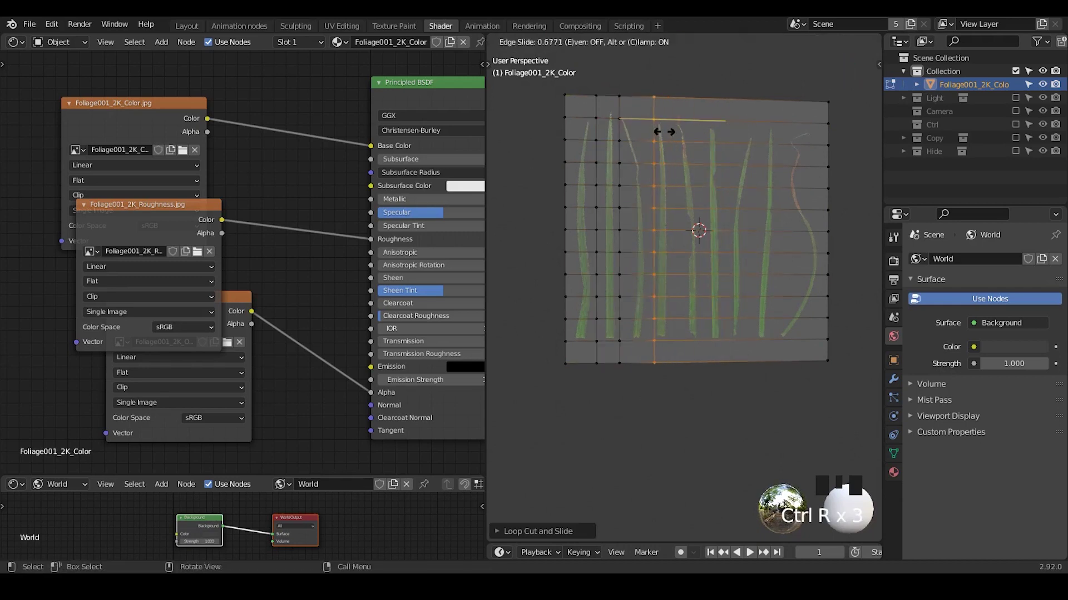
key(ctrl+b)
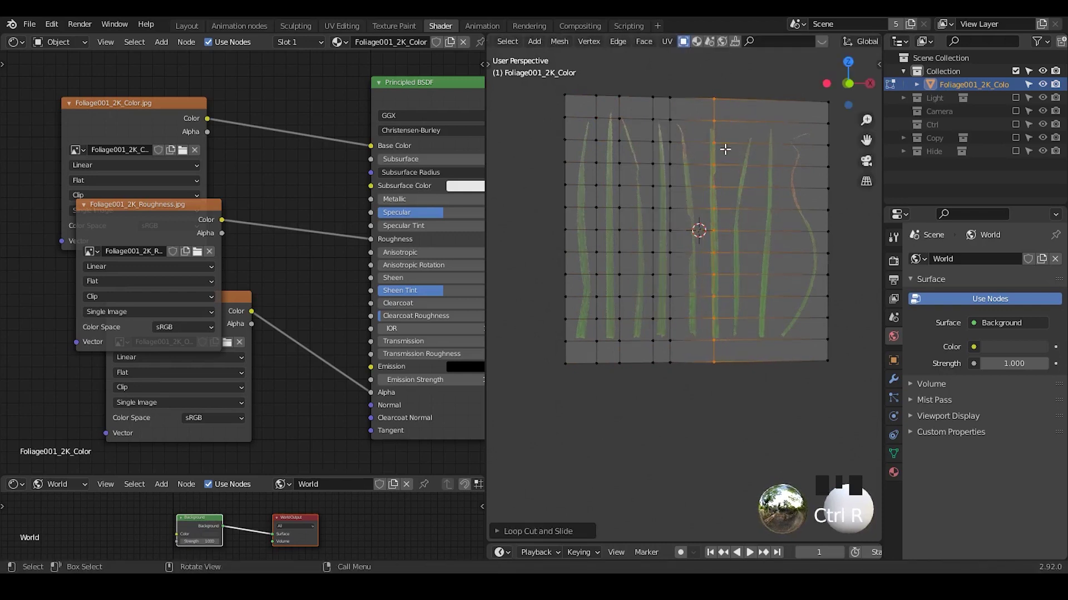
key(ctrl+b)
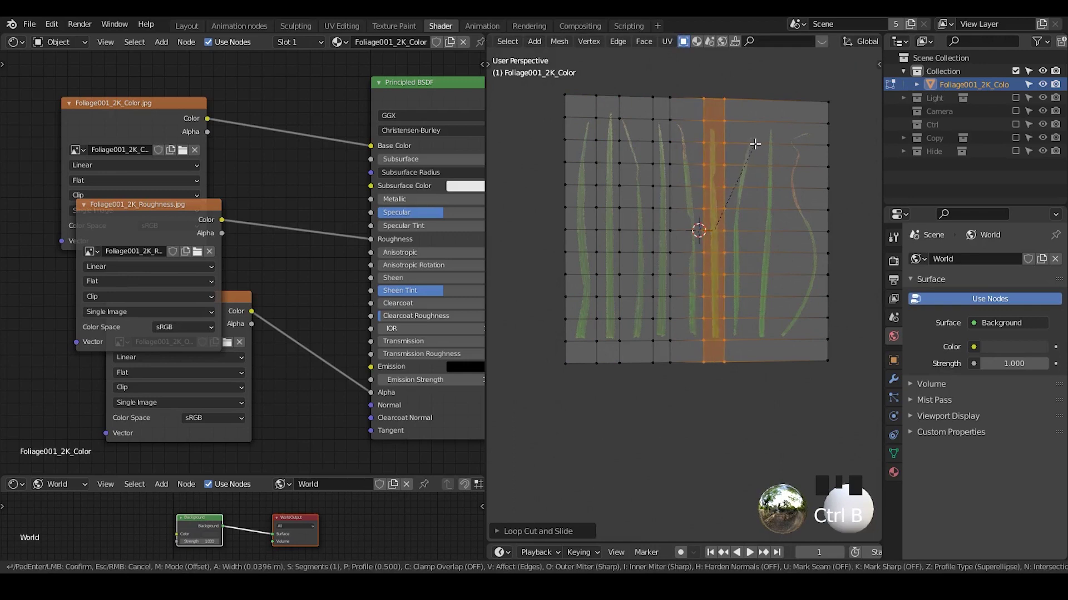
click(844, 327)
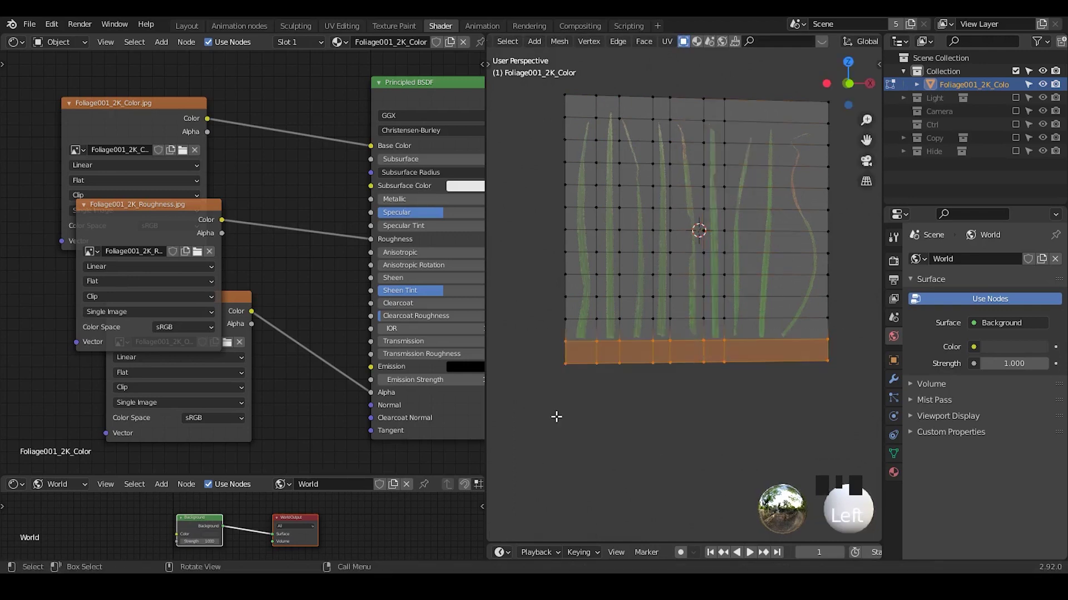
key(x)
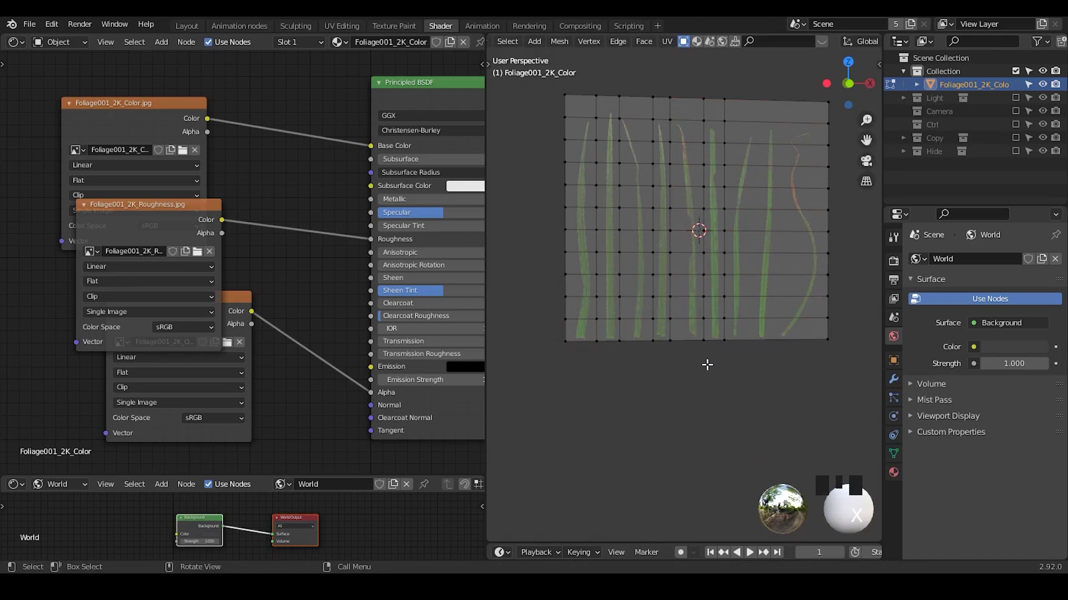
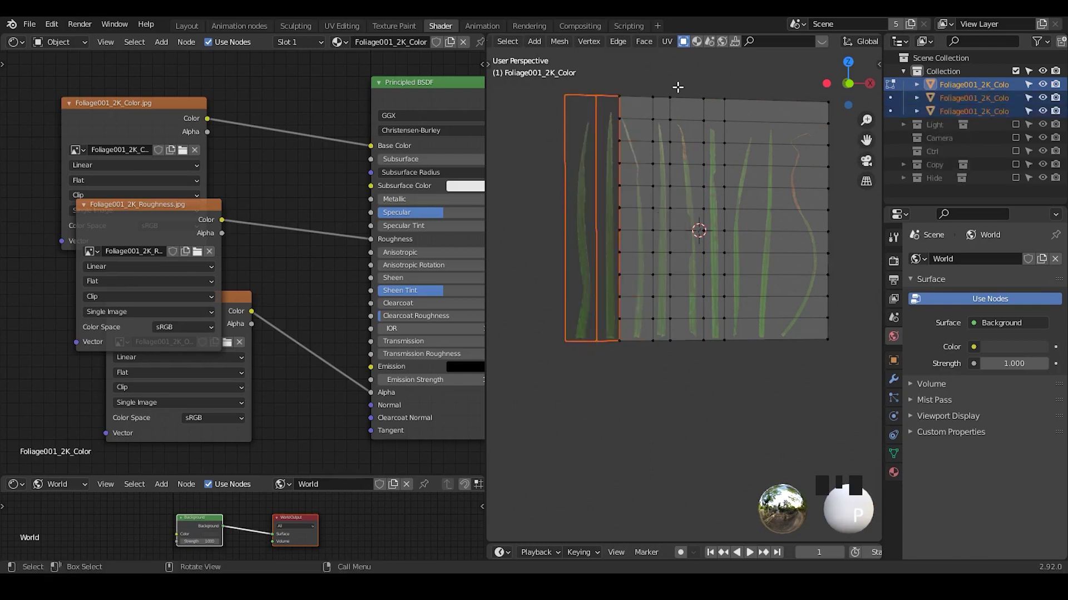
Separate each blade strip into its own object with P > Selection
click(676, 110)
key(p)
click(740, 79)
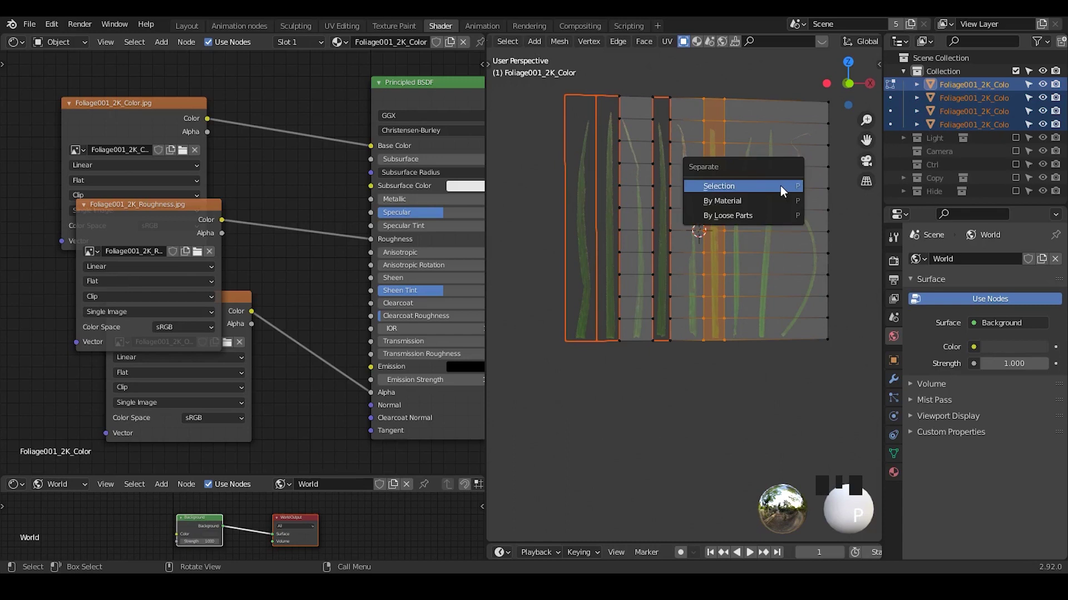
click(777, 126)
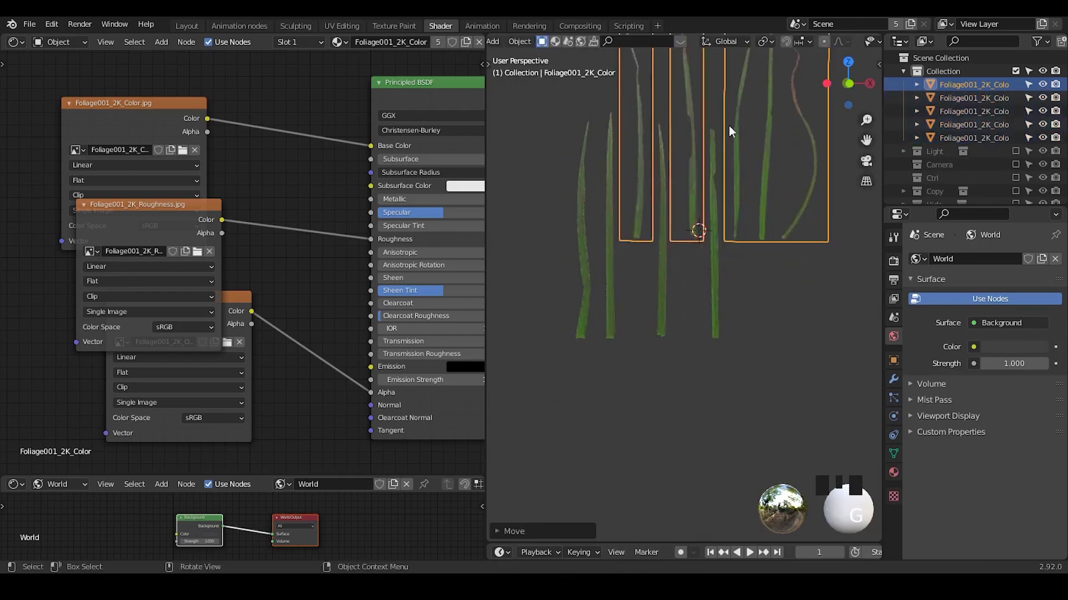
Back in Object Mode, delete the unwanted strips, keeping four single-blade objects
drag(775, 220, 975, 87)
click(976, 87)
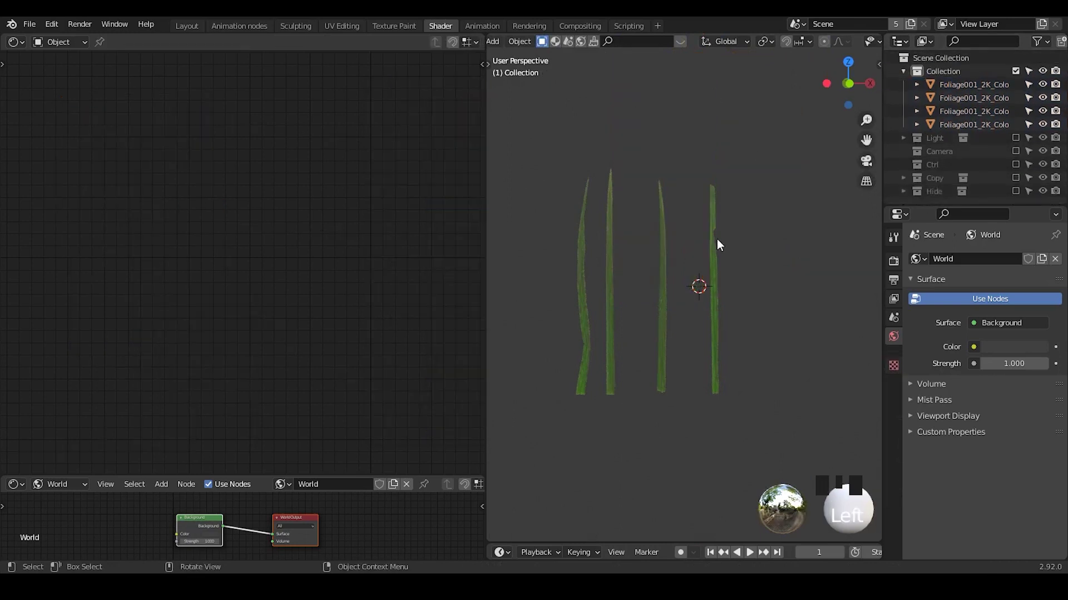
drag(767, 262, 773, 193)
click(773, 192)
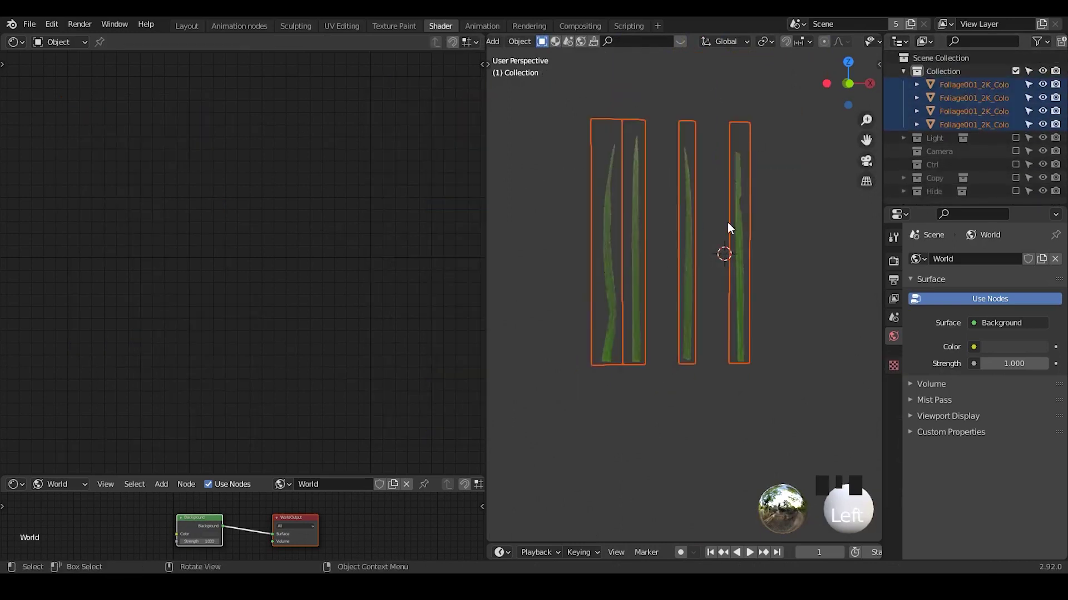
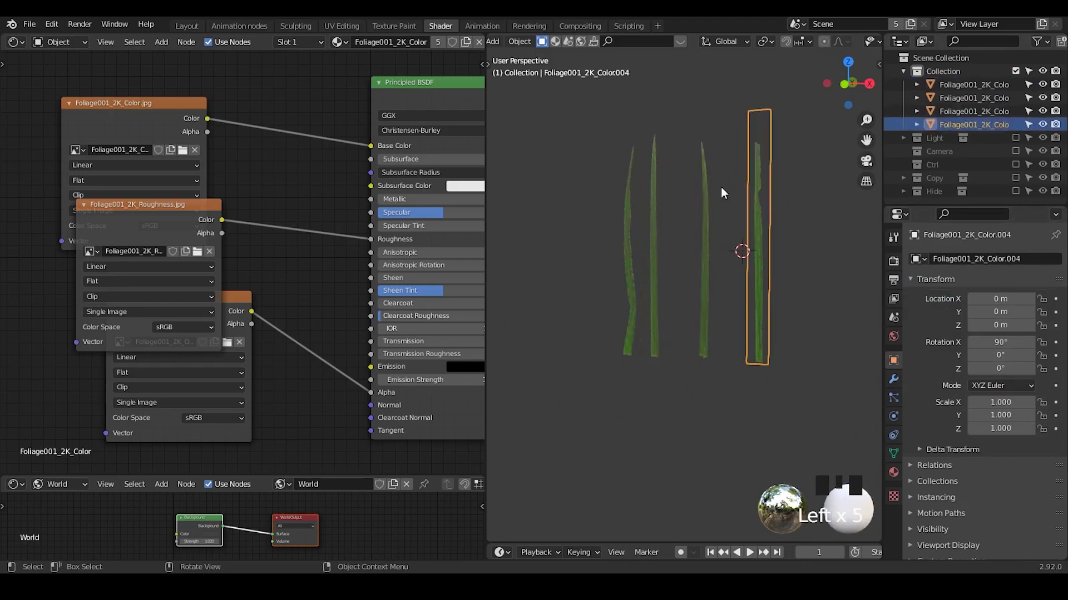
Select all four blade objects and apply their rotation with Ctrl+A > Rotation
drag(711, 249, 724, 201)
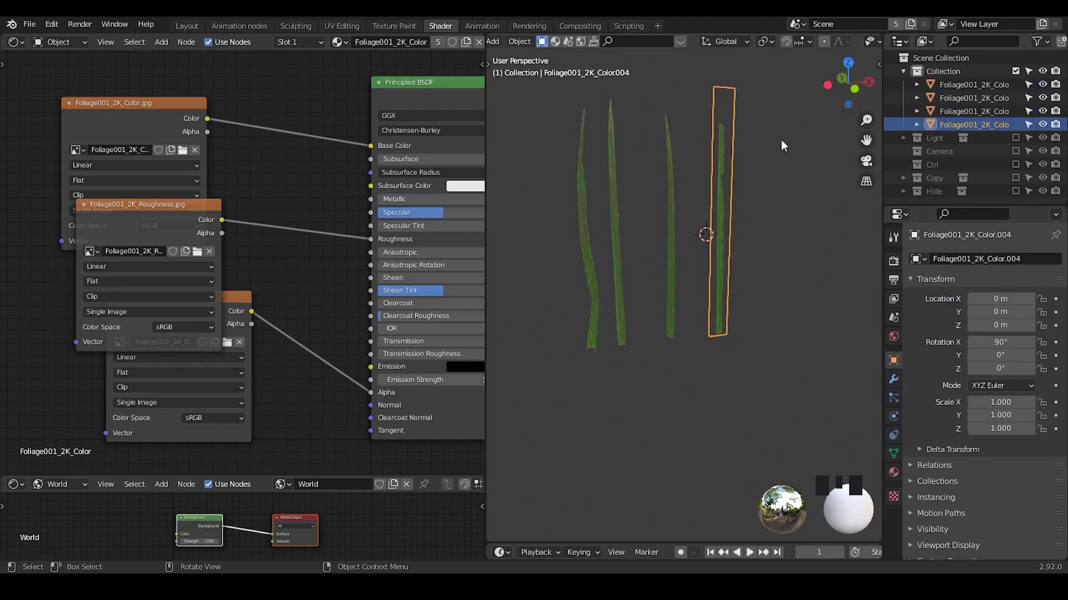
drag(774, 196, 1035, 356)
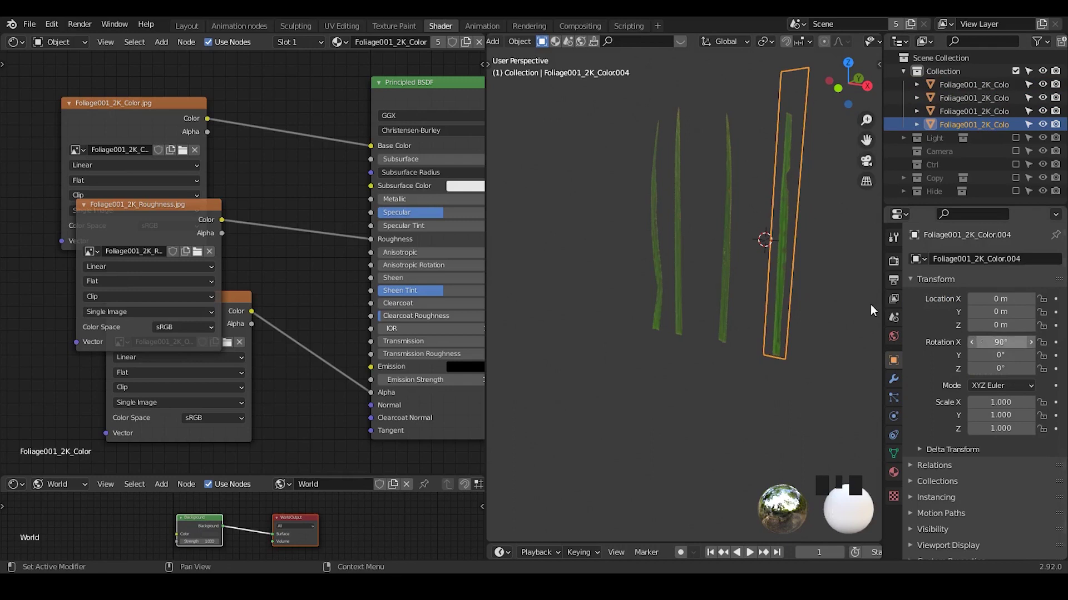
click(828, 174)
key(ctrl+a)
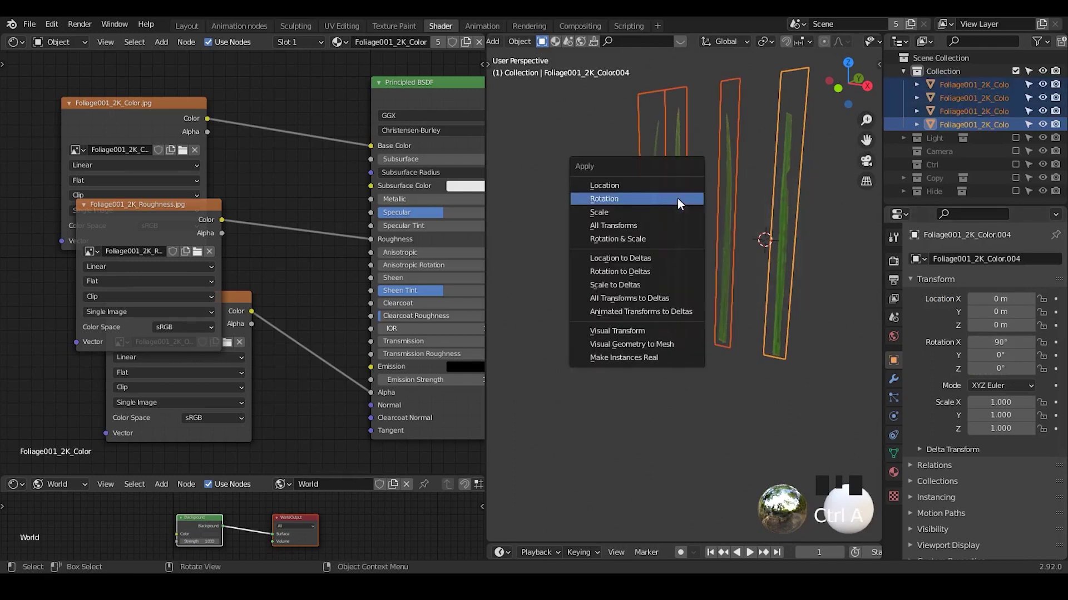
scroll(down, 3)
drag(702, 255, 687, 237)
drag(687, 237, 671, 259)
drag(658, 280, 586, 220)
click(586, 219)
Select a blade and enable Affect Only Origins in the tool options
drag(637, 282, 787, 47)
drag(787, 47, 729, 268)
drag(728, 268, 897, 264)
click(897, 264)
click(894, 242)
click(984, 316)
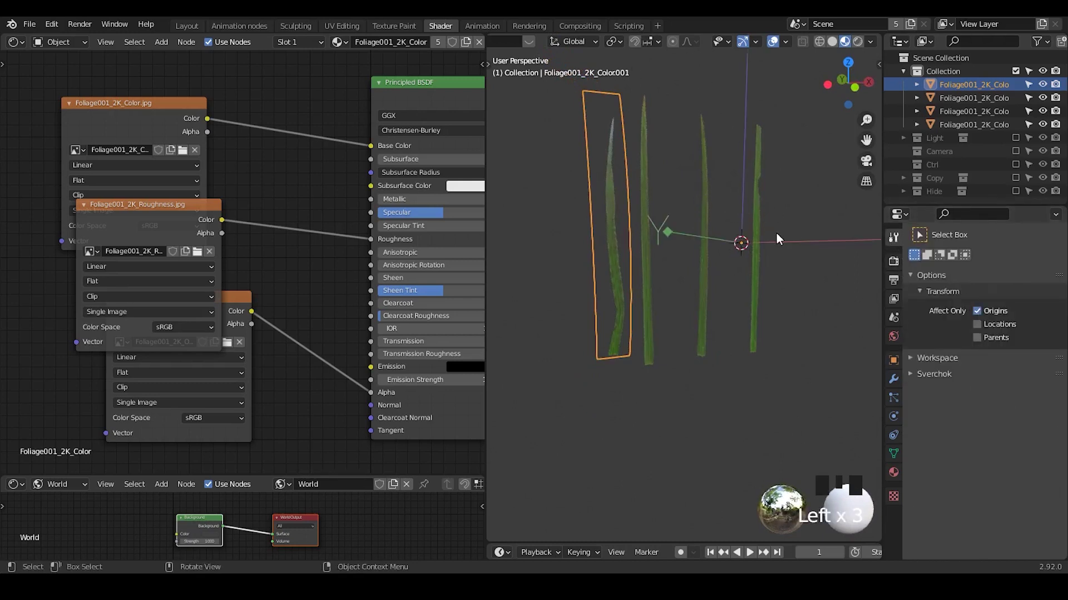
Move the first two blades' origins down to the base of each card
key(g)
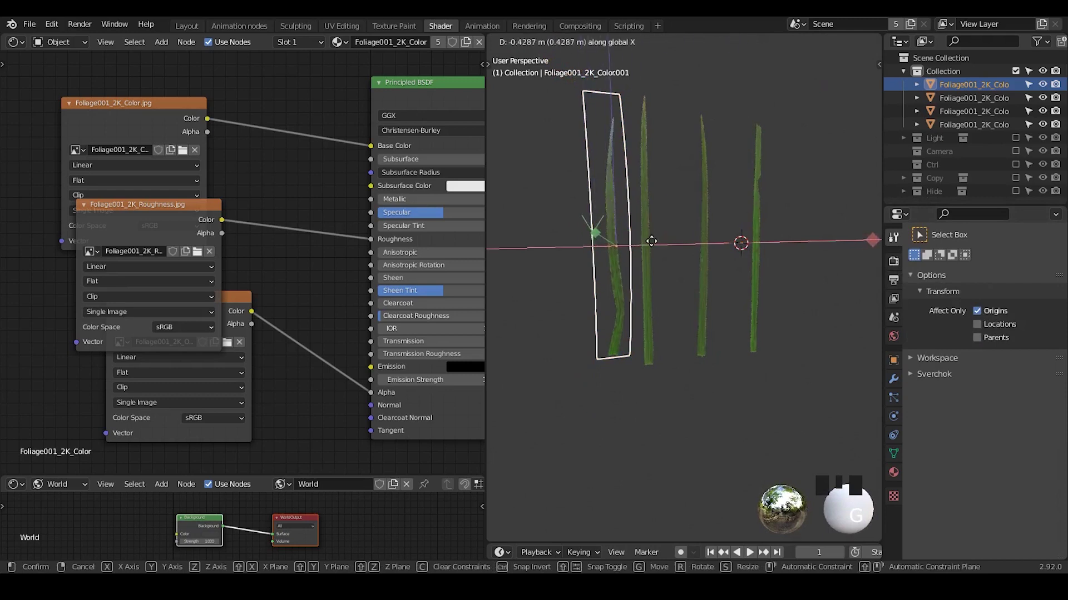
key(g)
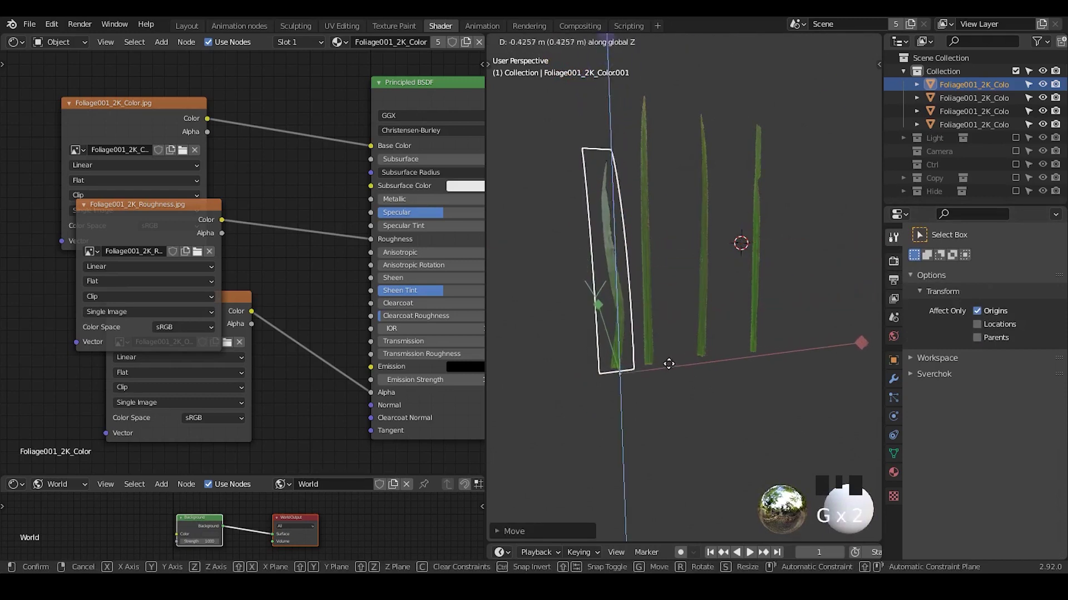
key(Tab)
key(Tab)
click(652, 218)
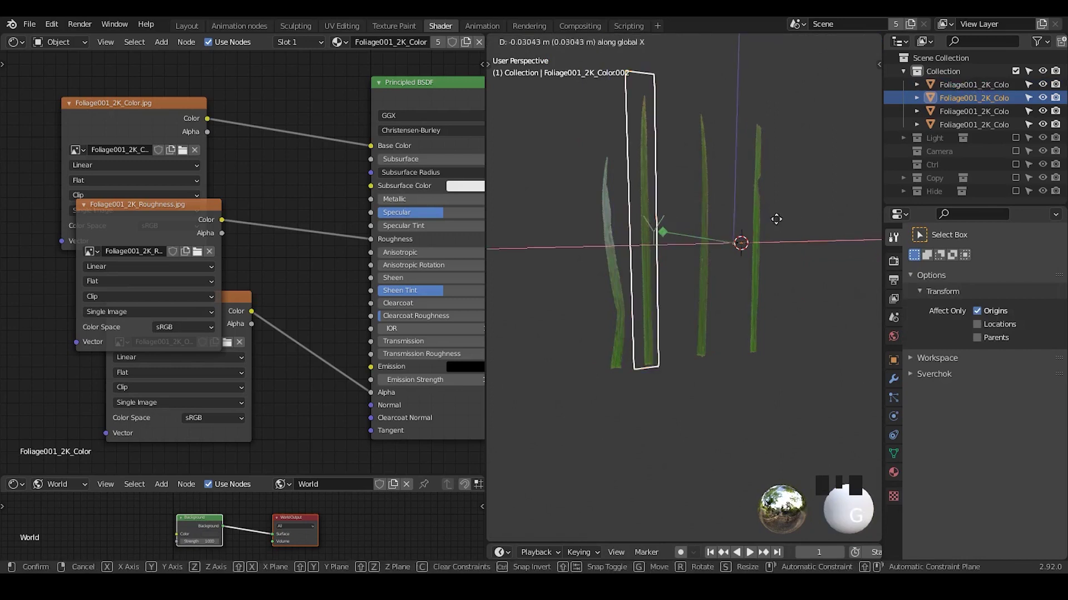
key(g)
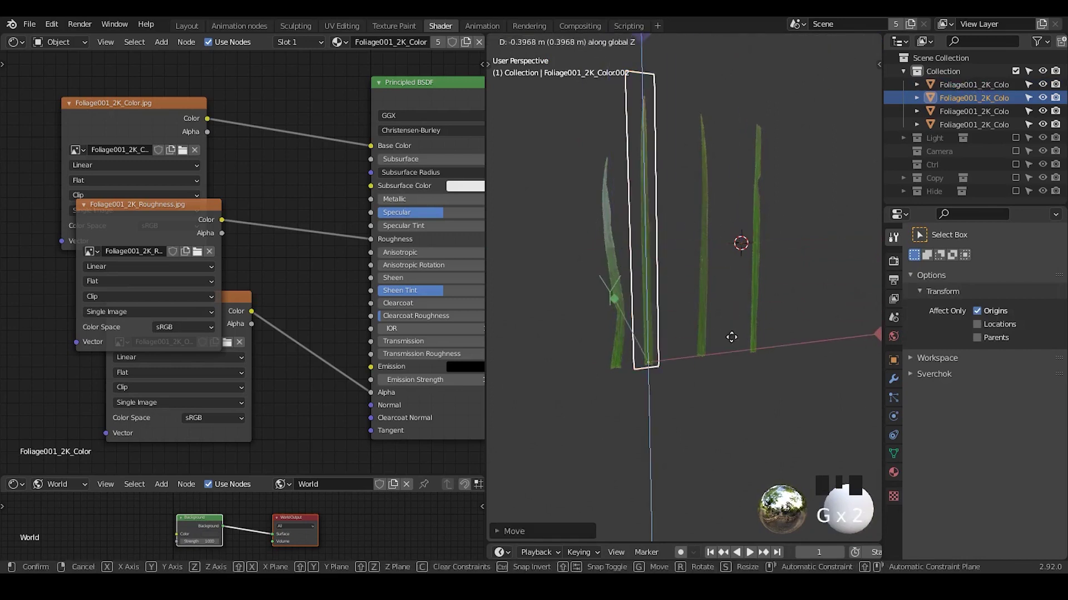
click(712, 251)
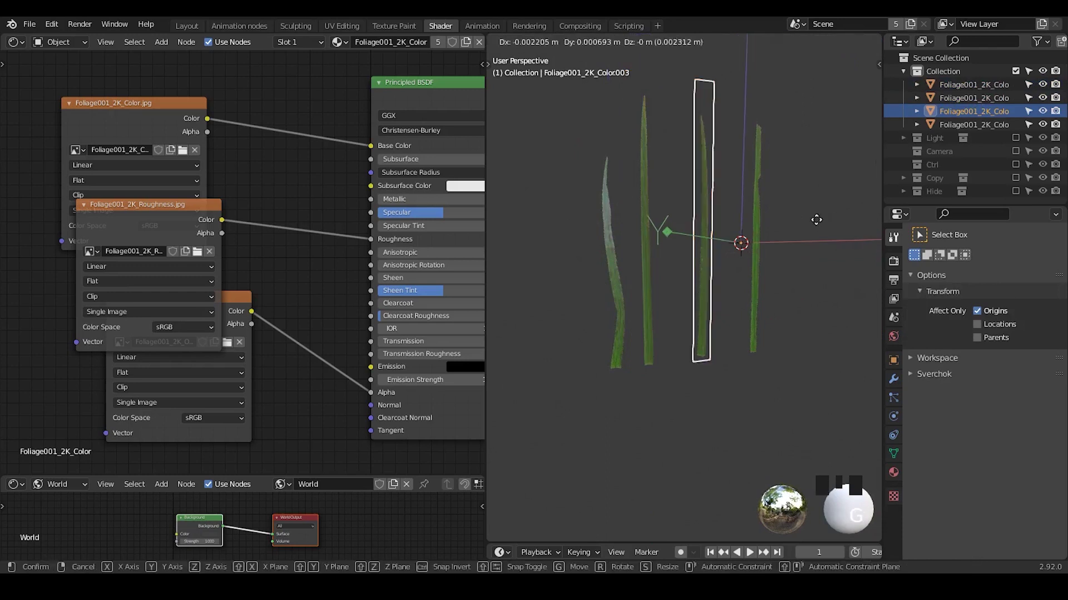
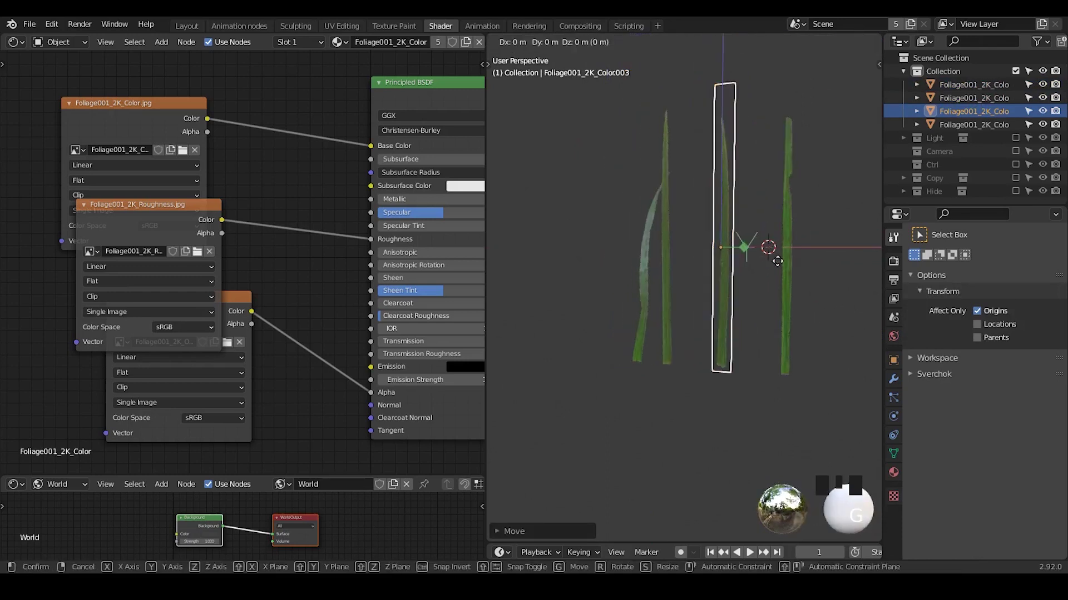
Move the remaining cards' origins to their bases and switch Affect Only Origins off
drag(797, 254, 797, 252)
drag(839, 309, 781, 258)
key(g)
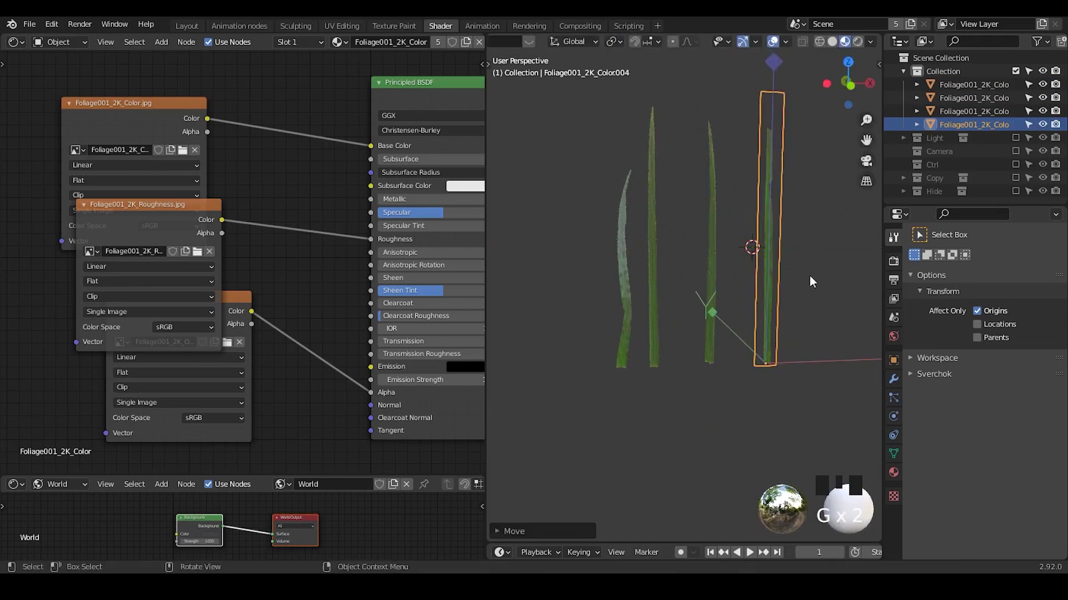
key(Tab)
key(Tab)
click(982, 316)
drag(818, 164, 782, 180)
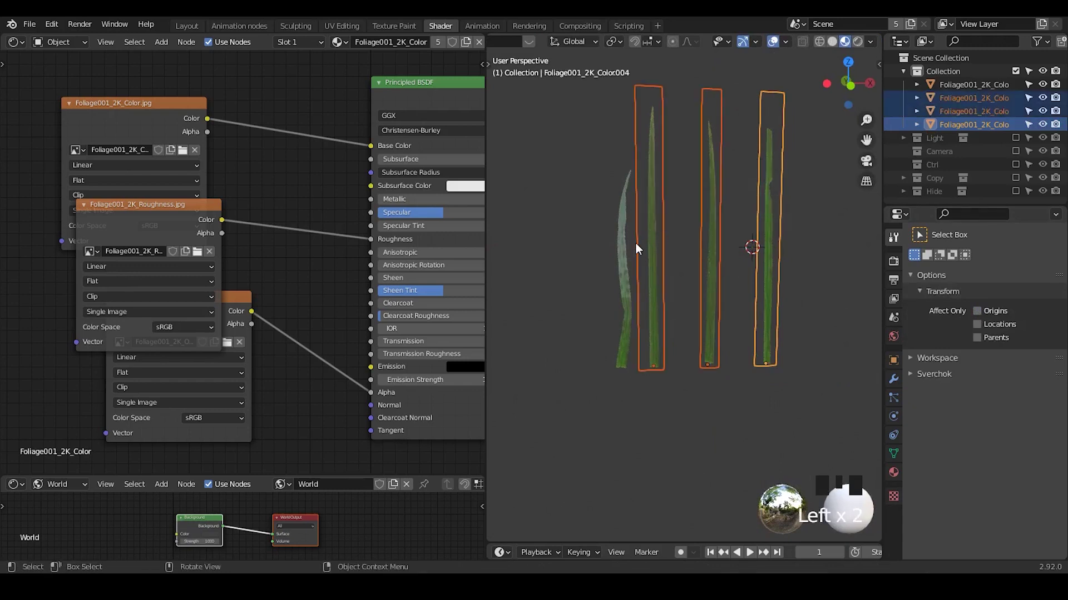
With the curved card active, copy its bend modifier to the other cards via Copy Attributes > Copy Modifiers
drag(678, 244, 588, 262)
click(588, 261)
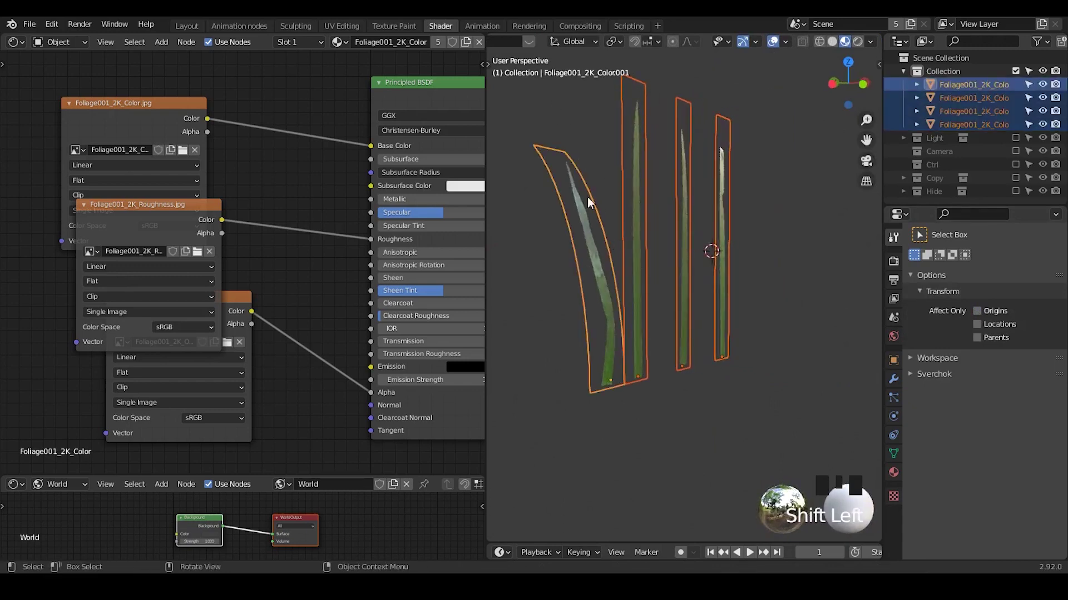
drag(599, 230, 616, 190)
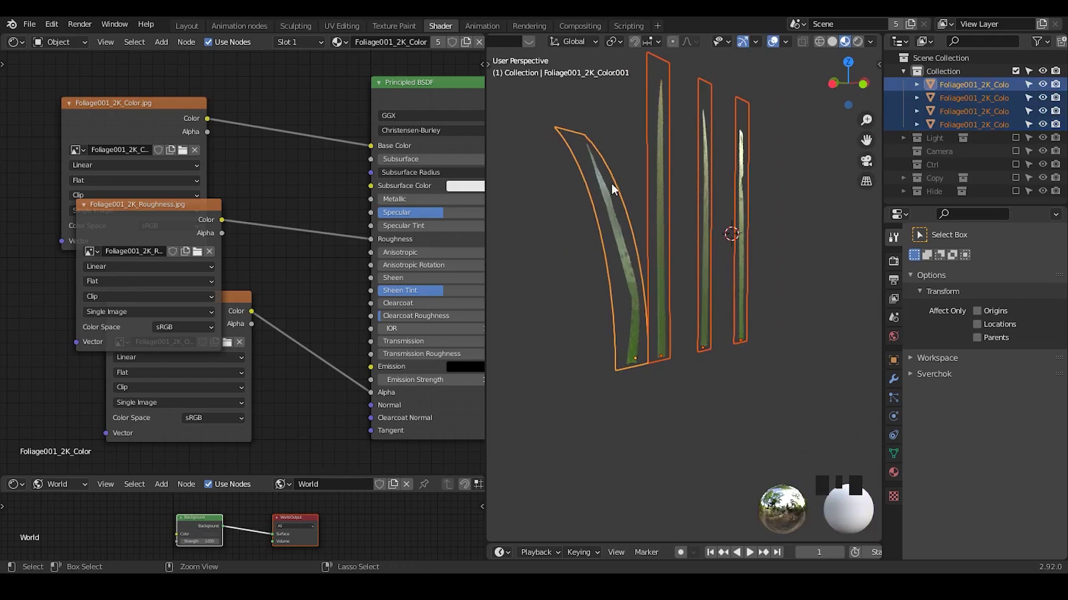
key(ctrl+c)
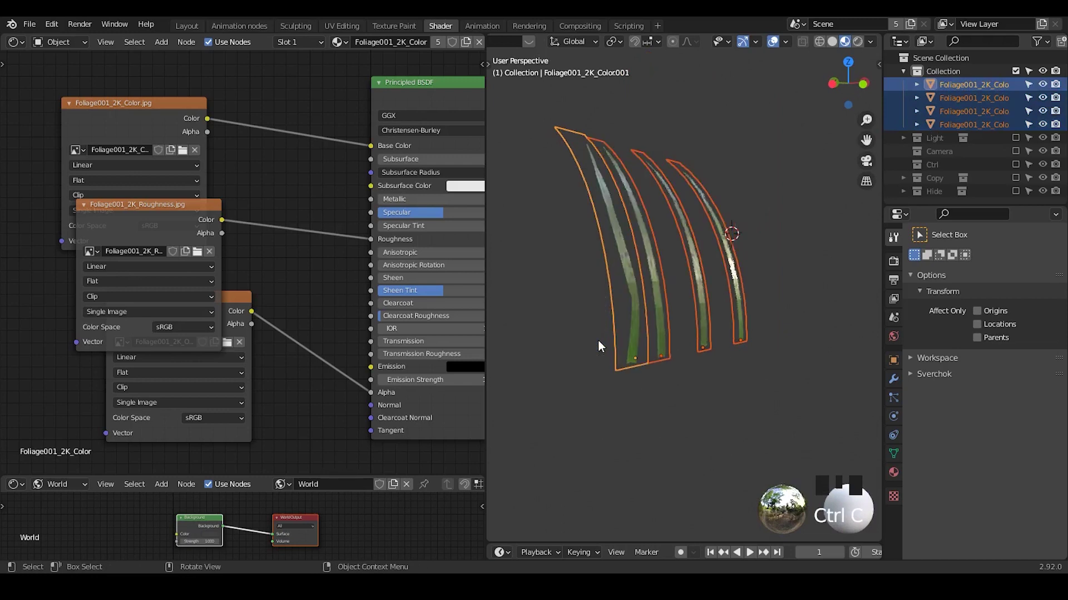
drag(772, 127, 762, 149)
click(596, 219)
key(ctrl+c)
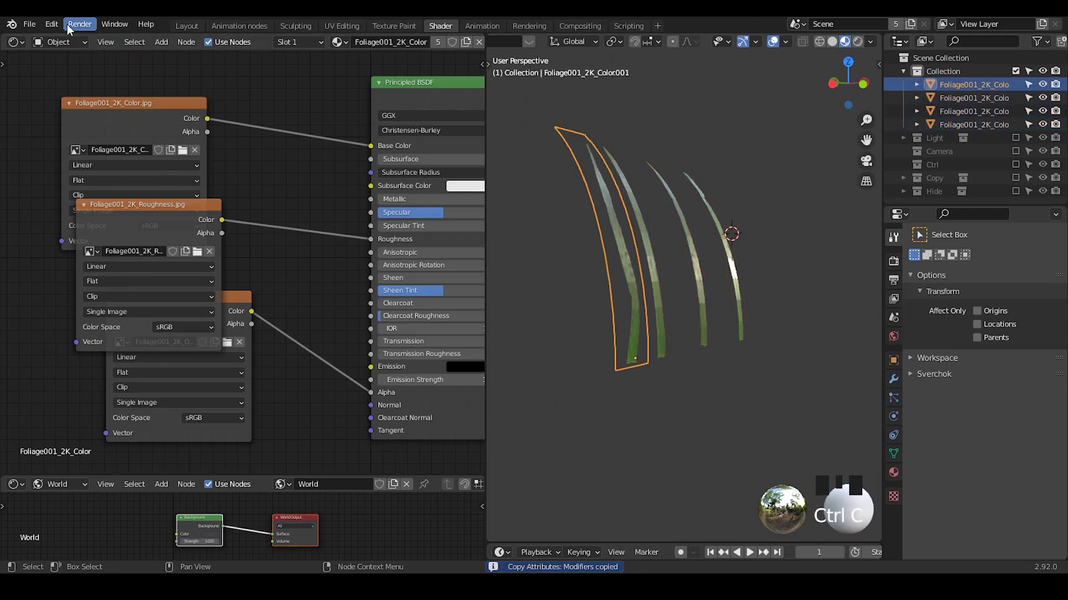
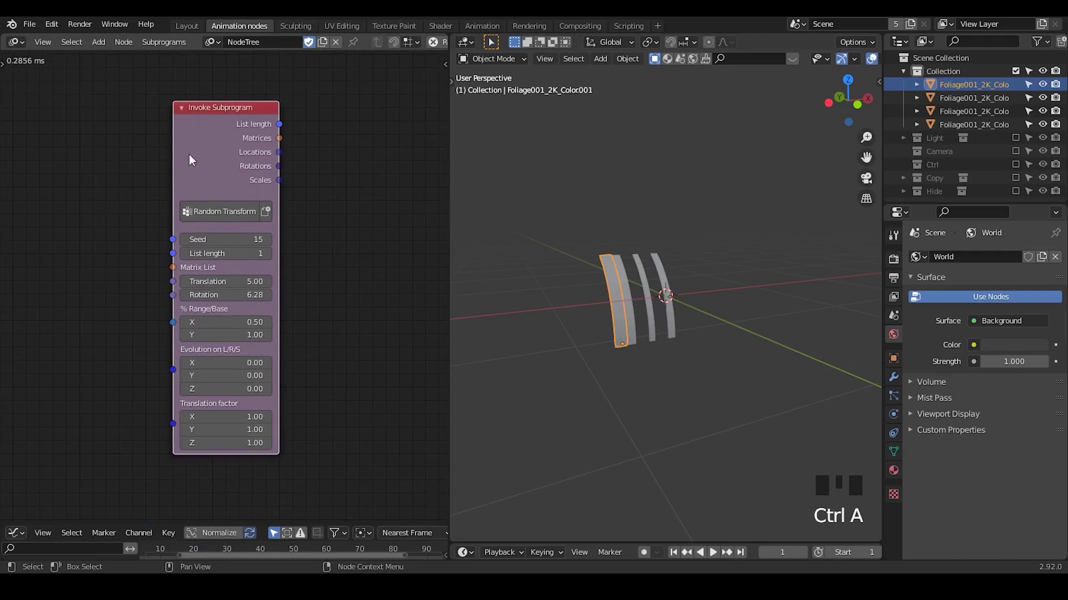
Pan the Animation Nodes tree around the Random Transform subprogram node
middle_click(950, 119)
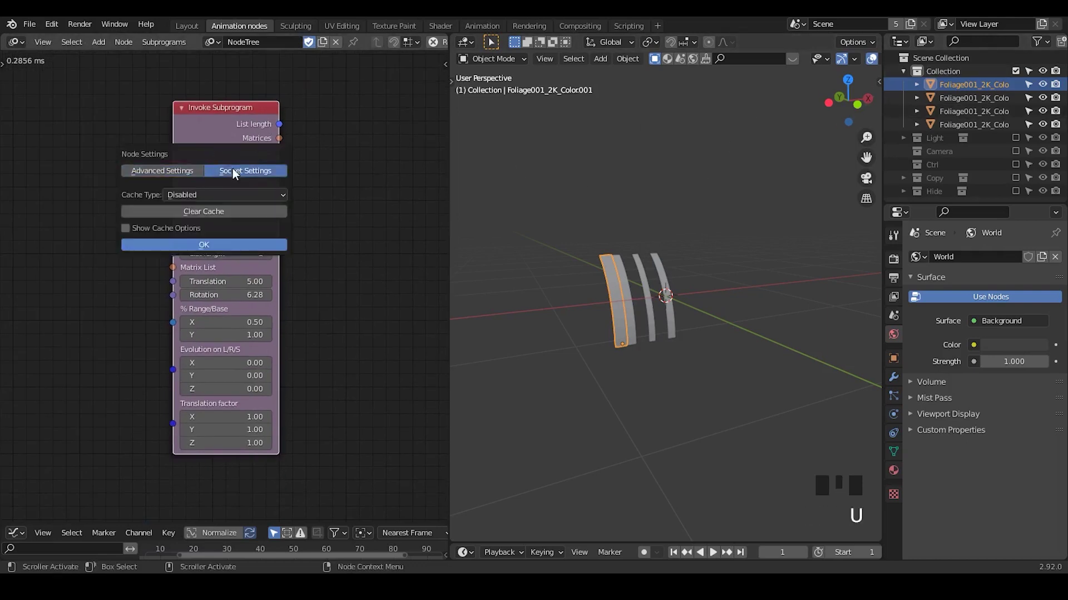
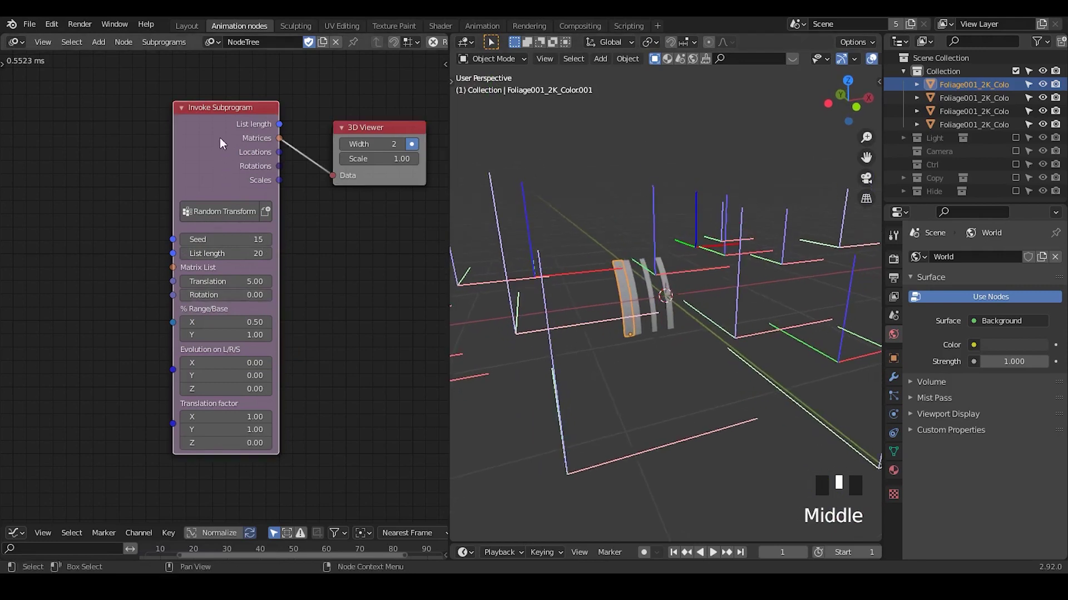
Link List length to the Object Instancer count and Matrices to the Object Matrix Output, removing the 3D Viewer
key(u)
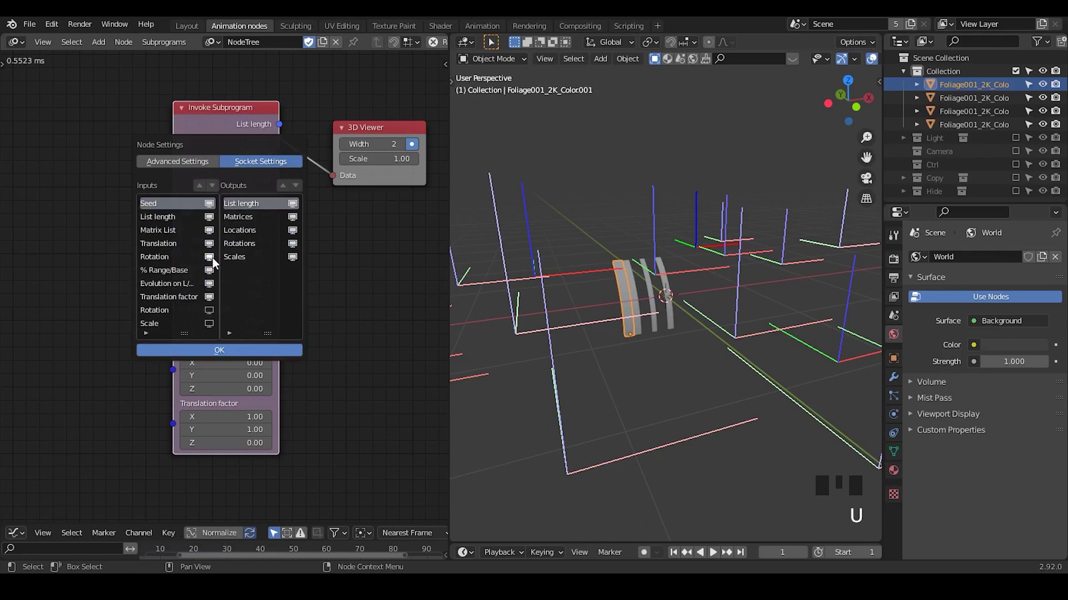
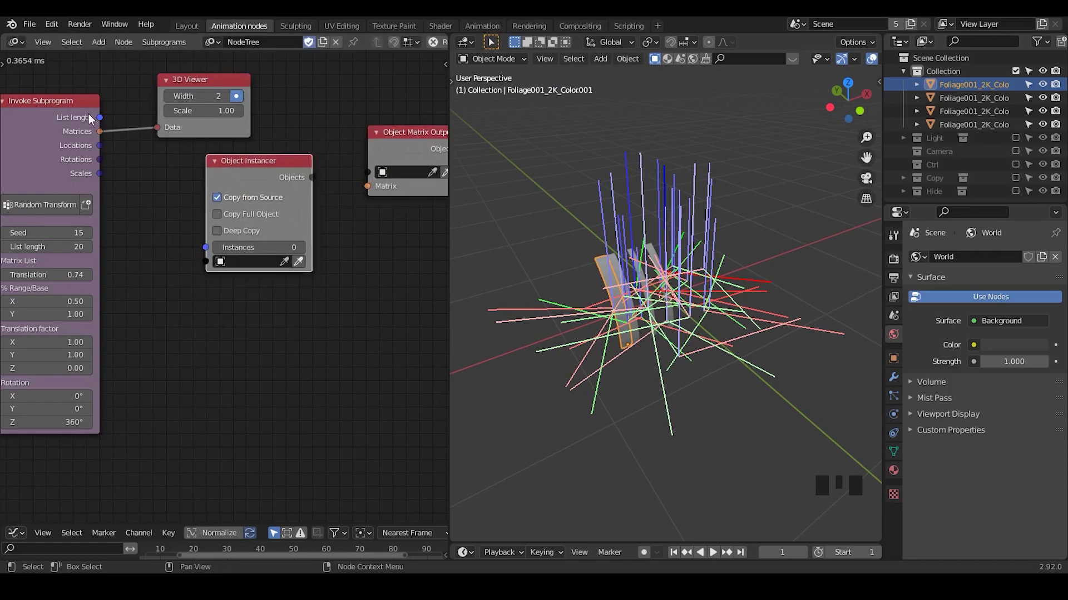
click(97, 132)
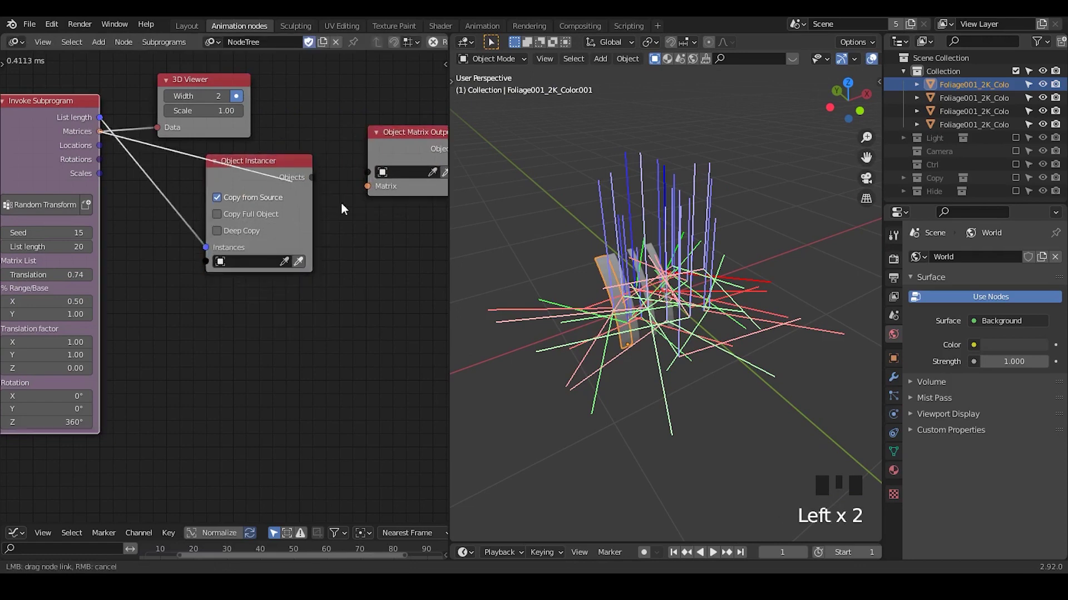
drag(315, 183, 271, 171)
drag(271, 168, 249, 159)
key(x)
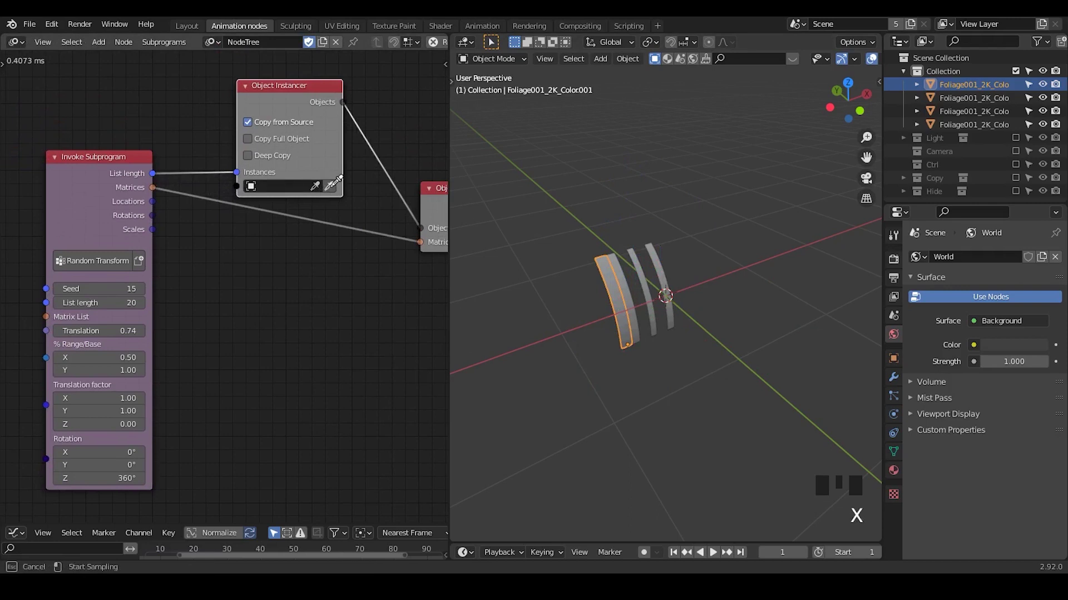
Pick the foliage card as instance source, enable Copy Full Object and hide the Collection option
drag(336, 189, 700, 298)
drag(700, 298, 668, 199)
click(667, 198)
click(755, 207)
drag(746, 267, 824, 148)
click(824, 147)
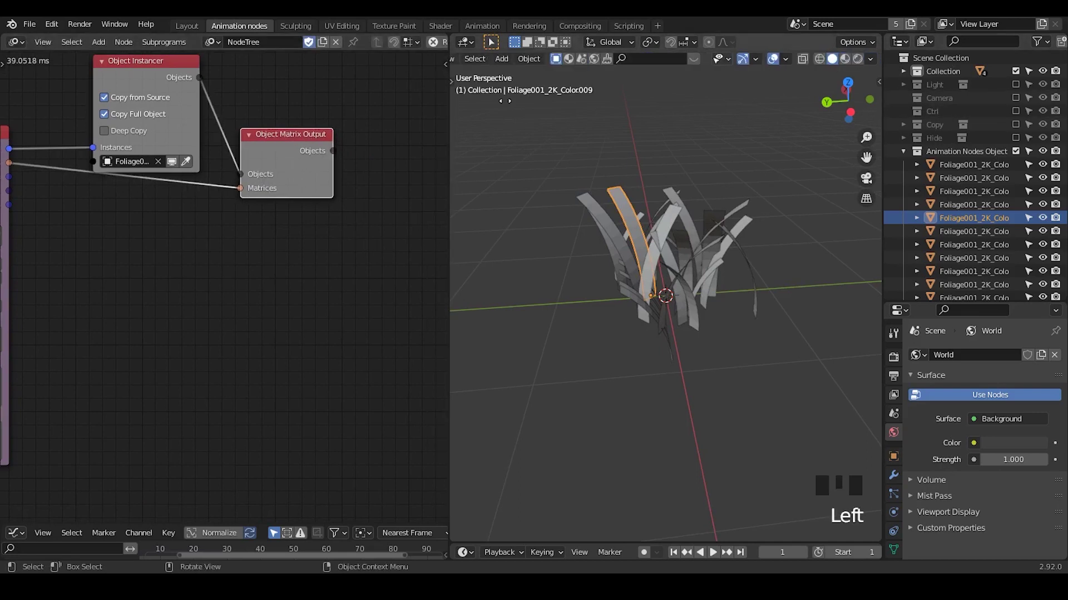
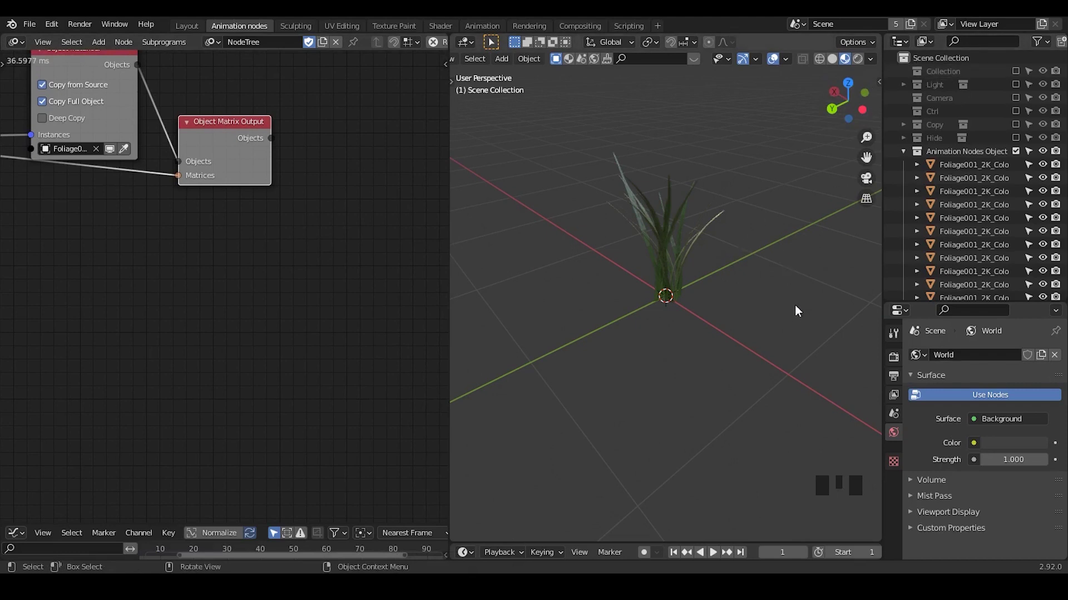
Add a Copy Object Data subprogram node and wire the Object Matrix Output objects into its Target List
key(ctrl+a)
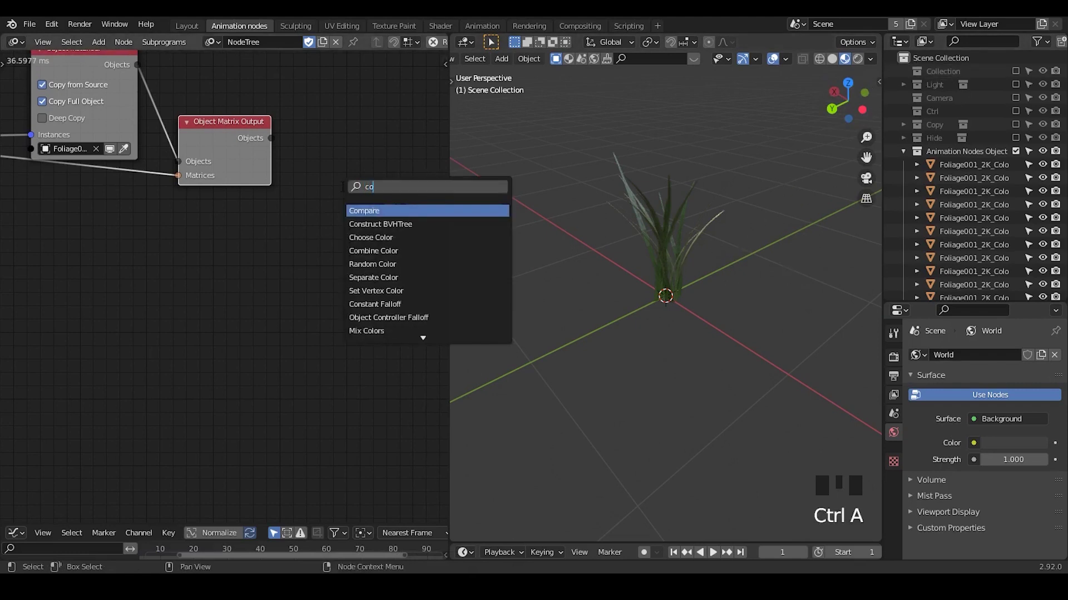
key(Down)
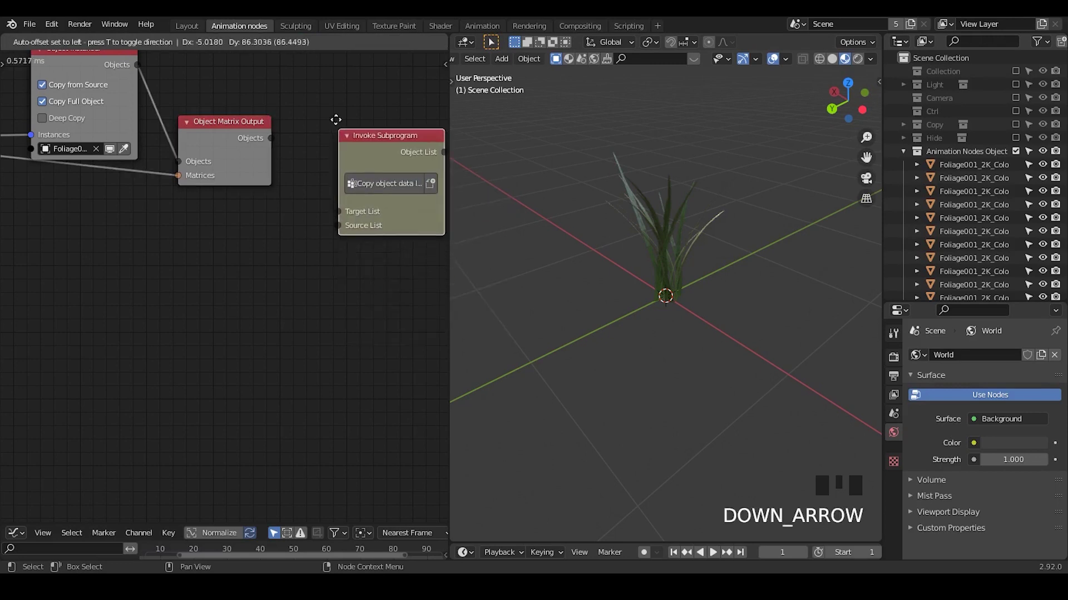
drag(272, 143, 289, 155)
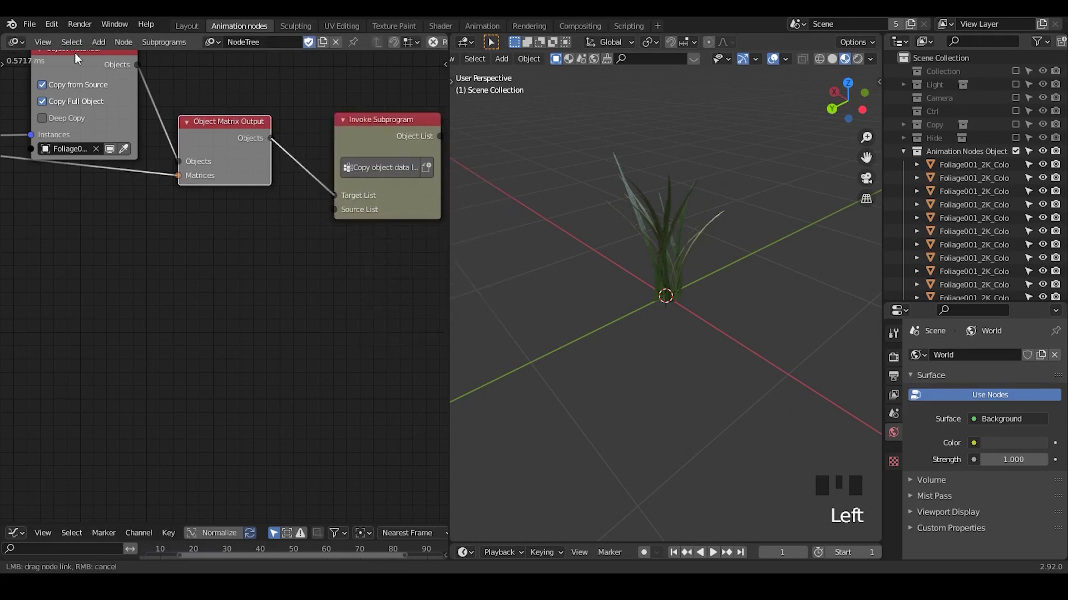
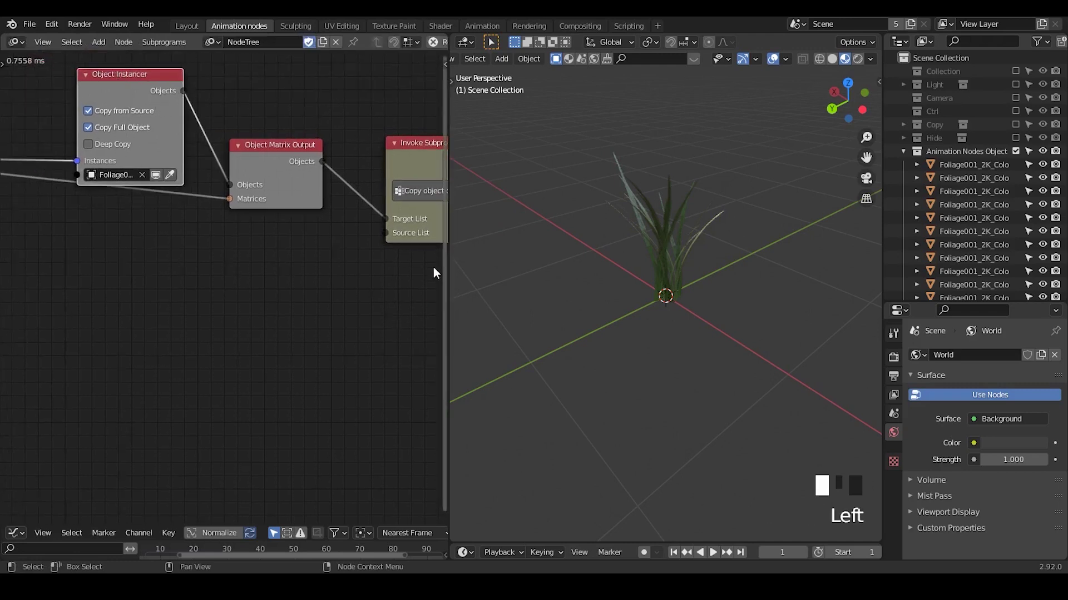
drag(417, 260, 786, 240)
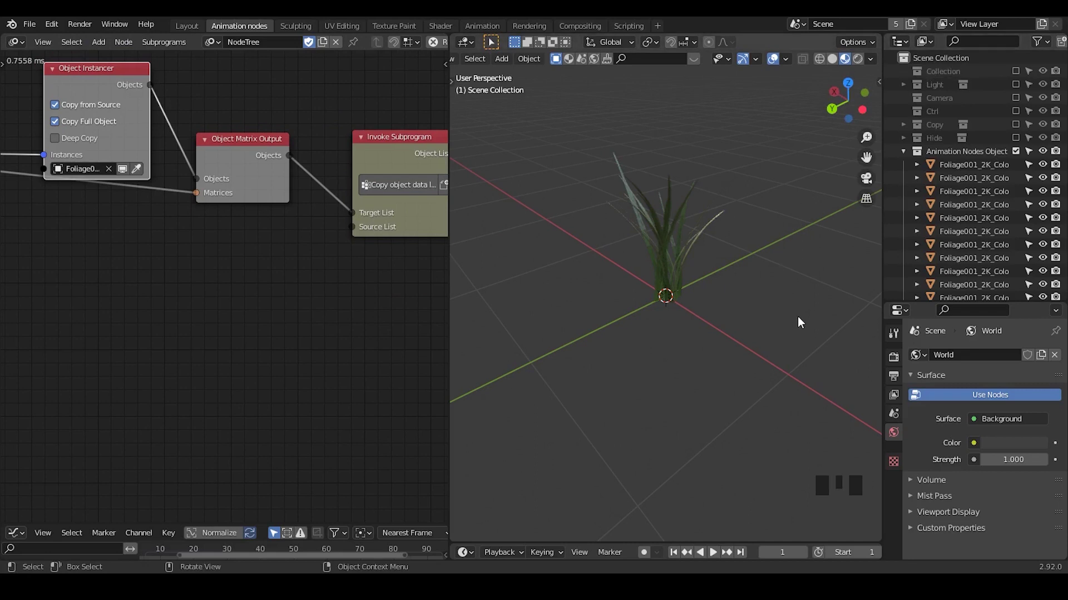
key(ctrl+a)
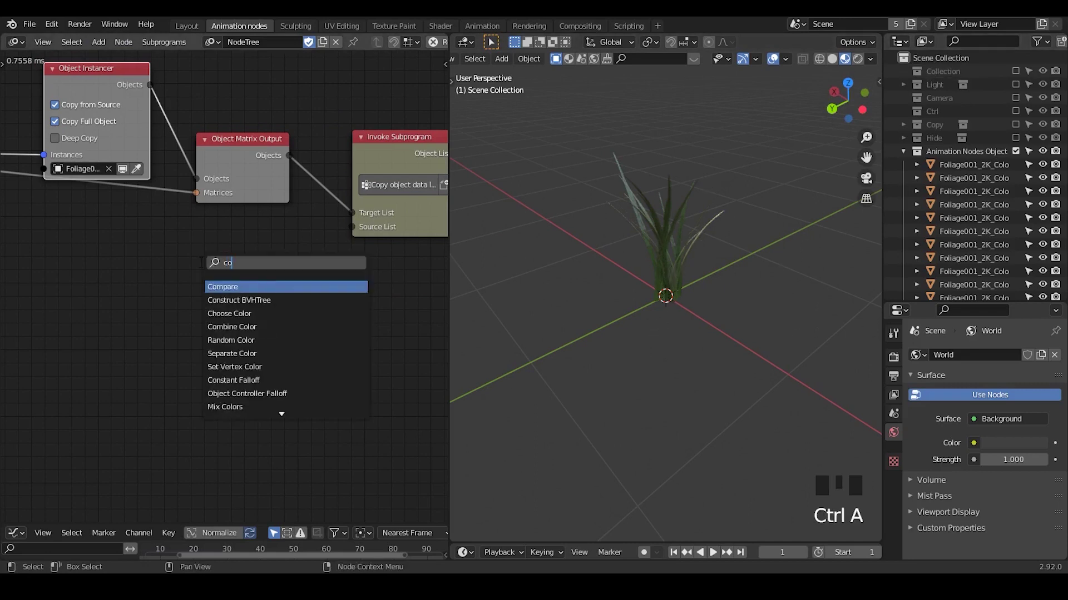
Add a Collection Info node reading the Grass Unit collection's objects
key(l)
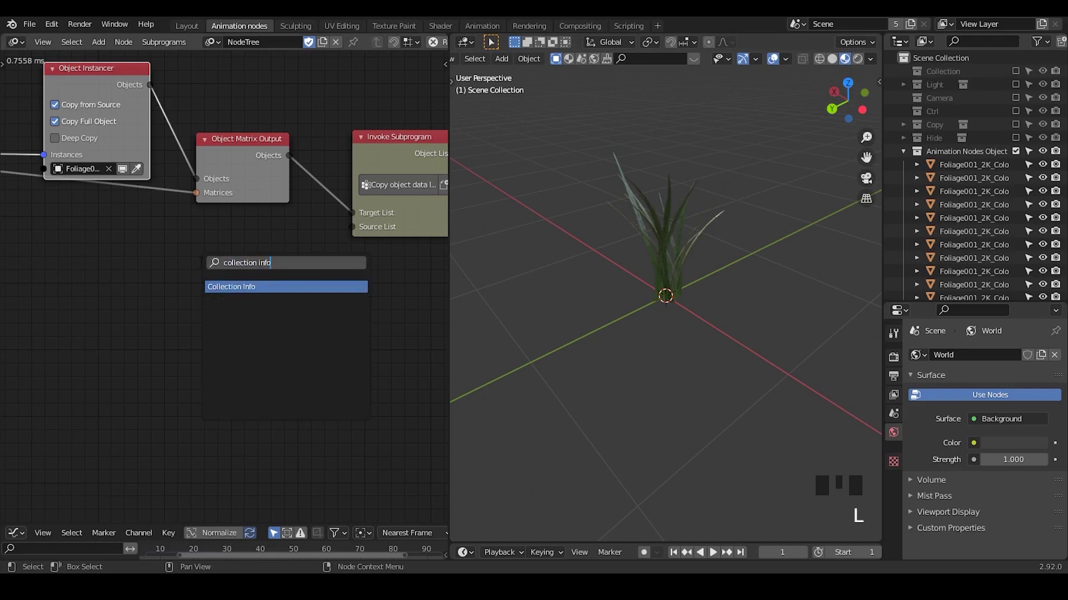
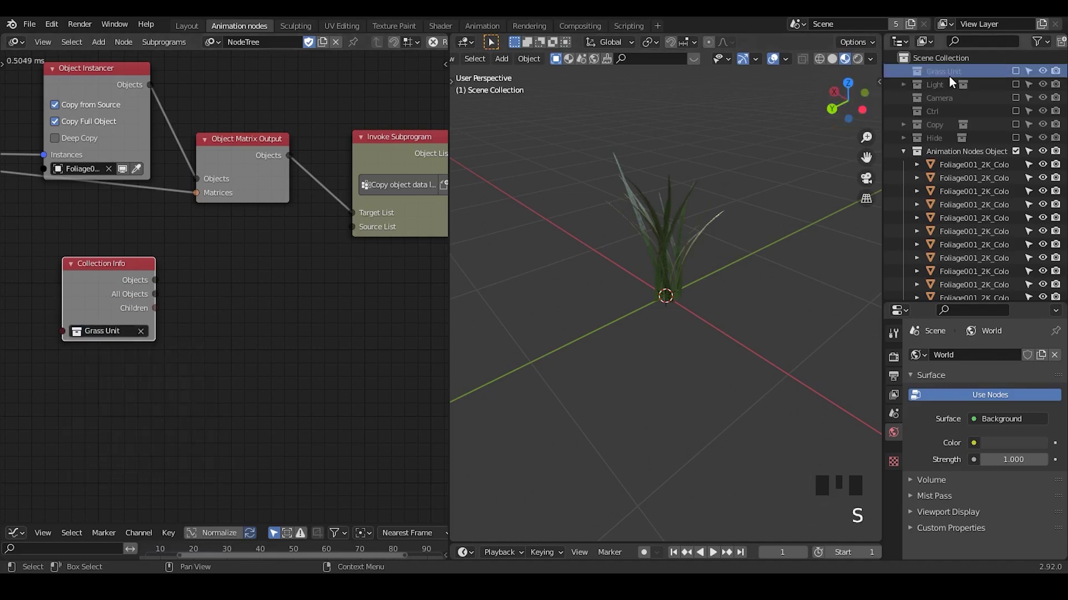
drag(165, 300, 158, 234)
drag(158, 234, 143, 239)
key(w)
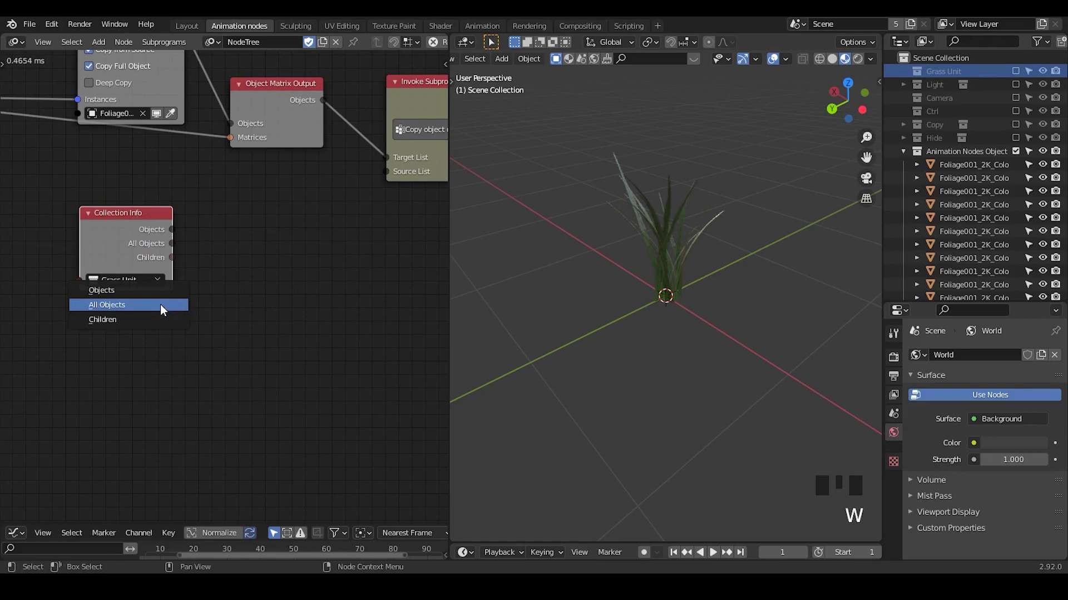
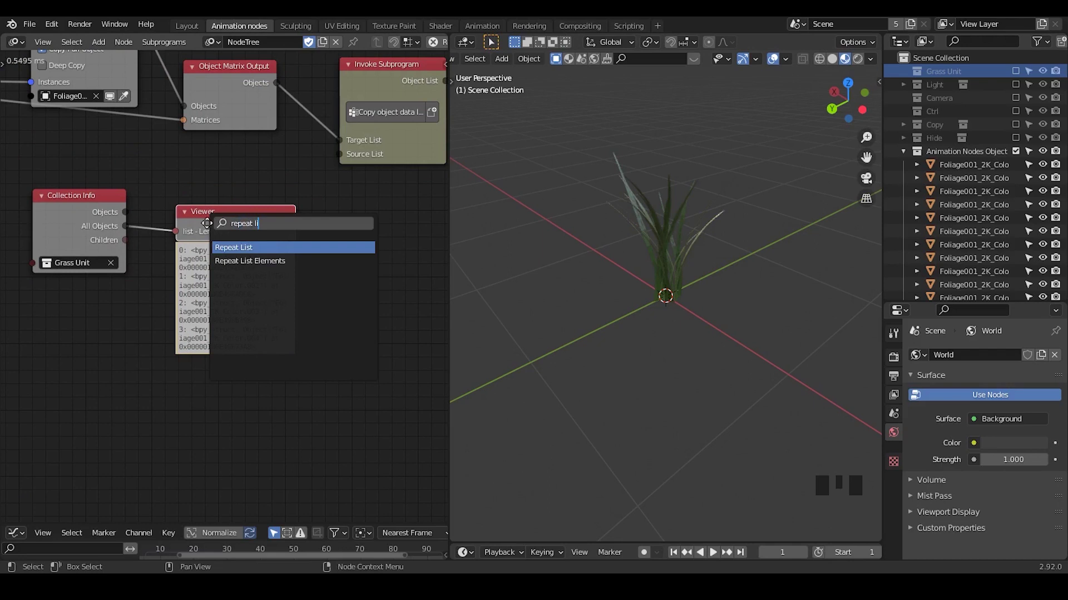
Add a Repeat List node looping the Grass Unit objects, with the 20-item list length as its Length
click(189, 221)
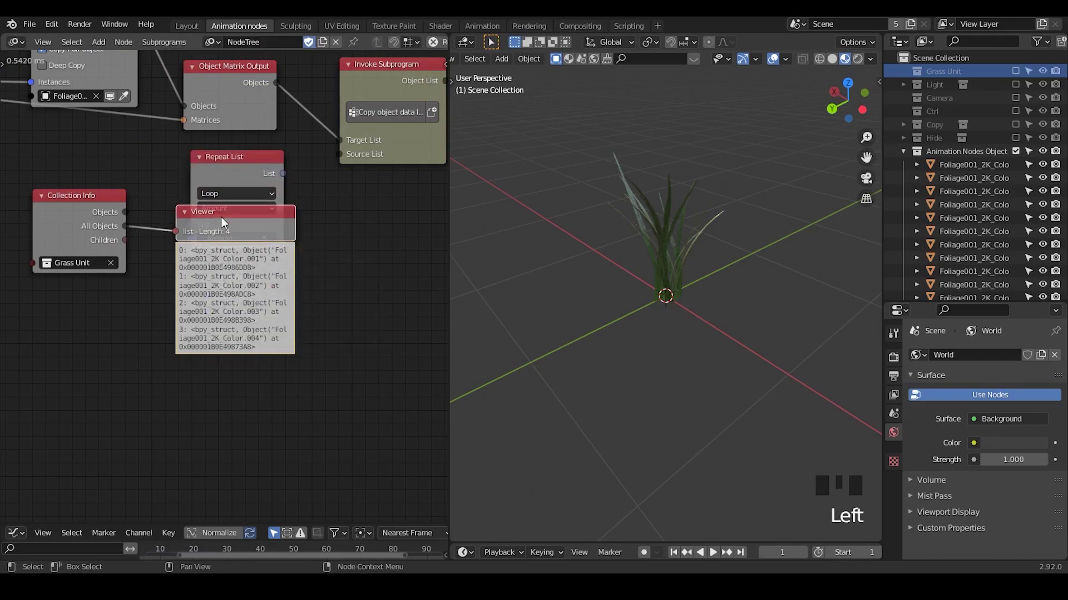
key(x)
drag(230, 191, 133, 189)
click(99, 209)
drag(88, 238, 136, 234)
drag(136, 234, 96, 142)
click(95, 142)
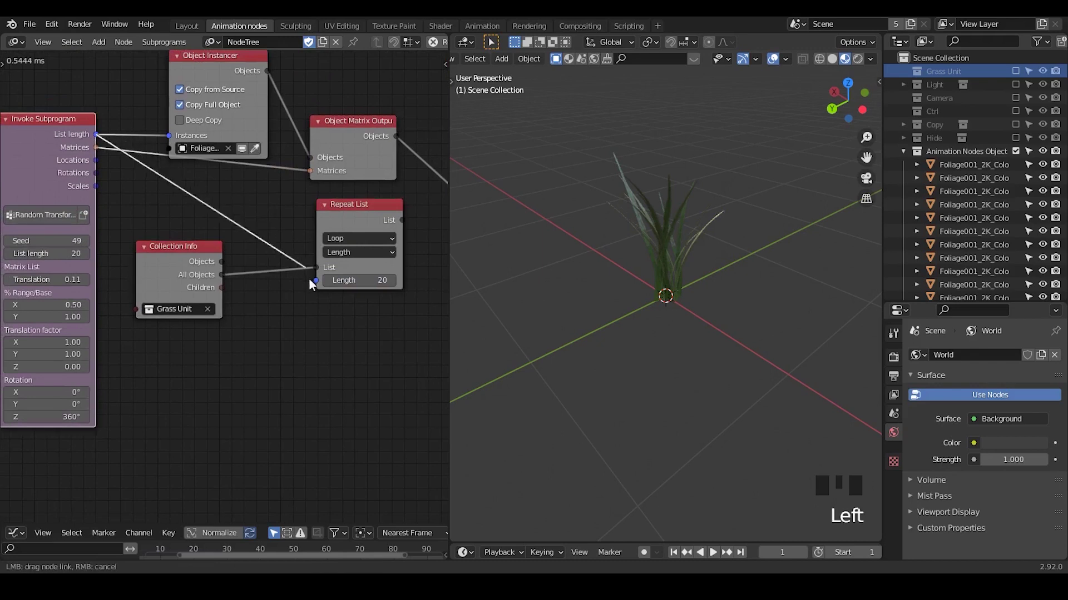
drag(359, 322, 254, 204)
click(254, 203)
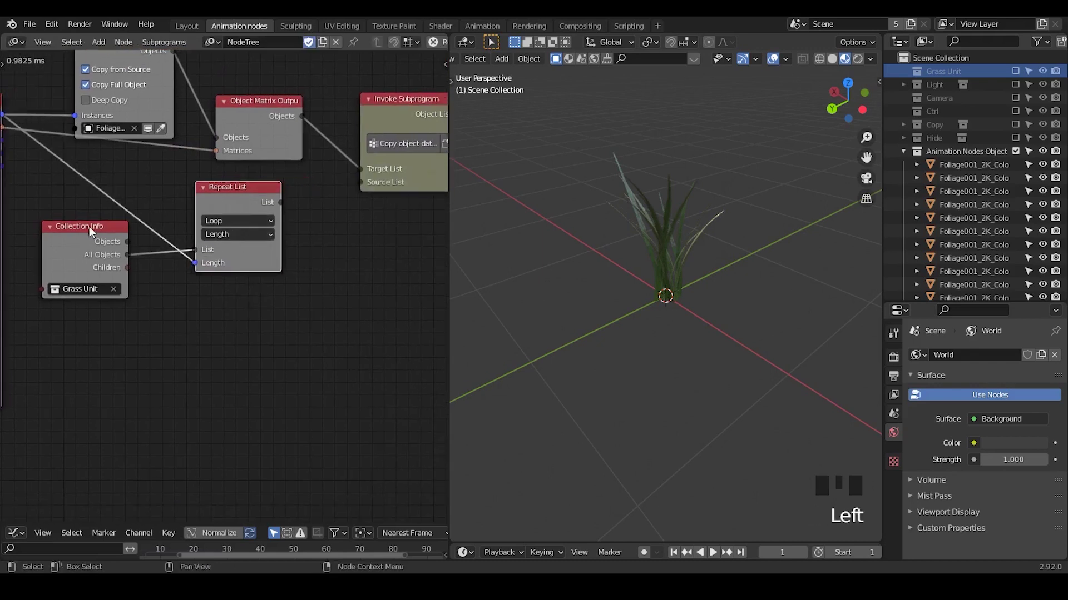
click(232, 192)
Check the repeated list's contents with a temporary viewer, then remove the viewer
key(w)
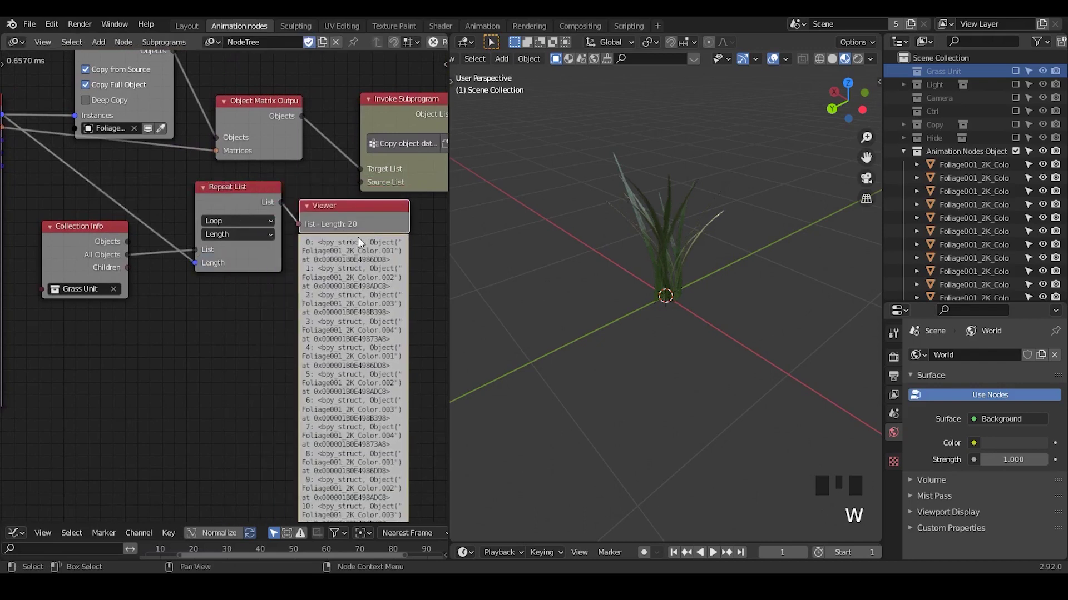
drag(283, 208, 302, 204)
click(372, 217)
key(x)
middle_click(363, 263)
click(248, 132)
Feed the repeated list into the copy subprogram's Source List and inspect the varied clump
drag(614, 187, 647, 168)
click(648, 169)
drag(683, 241, 615, 226)
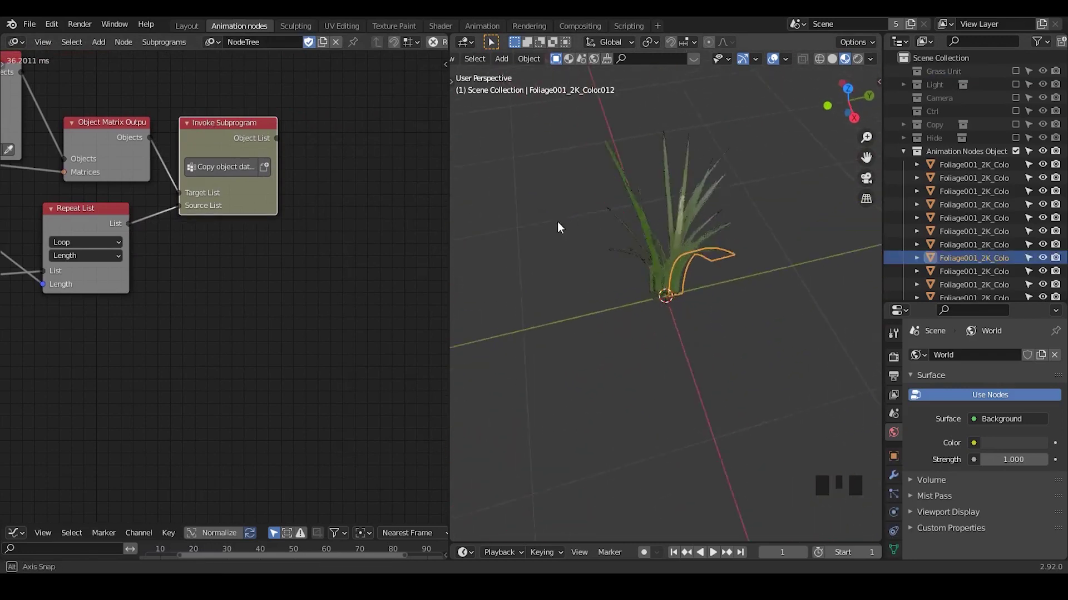
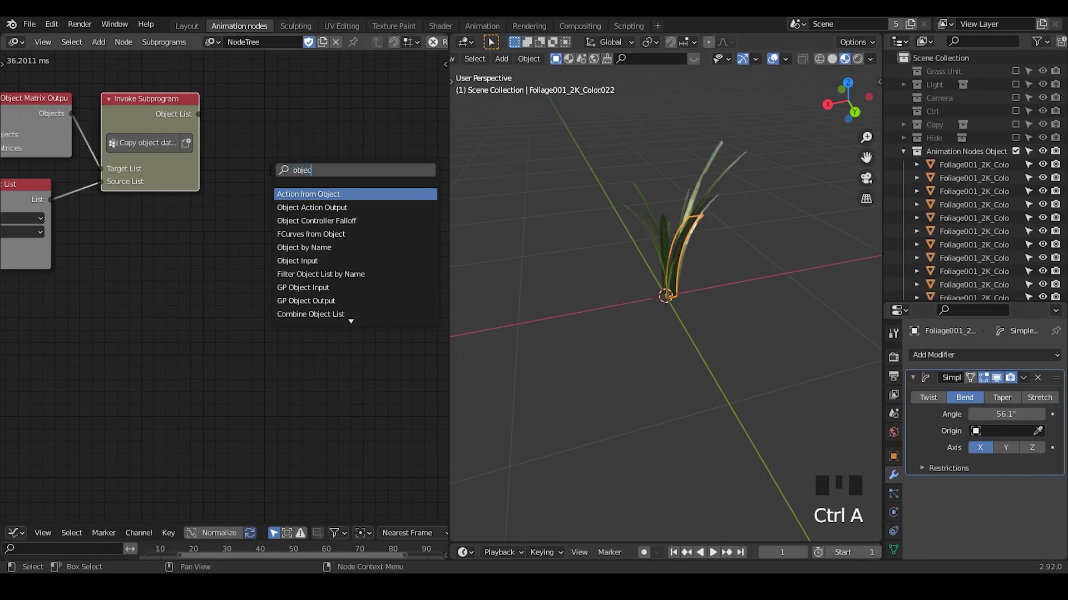
Add an Object Attribute Output node fed by the copy subprogram's object list for the deform angle
key(t)
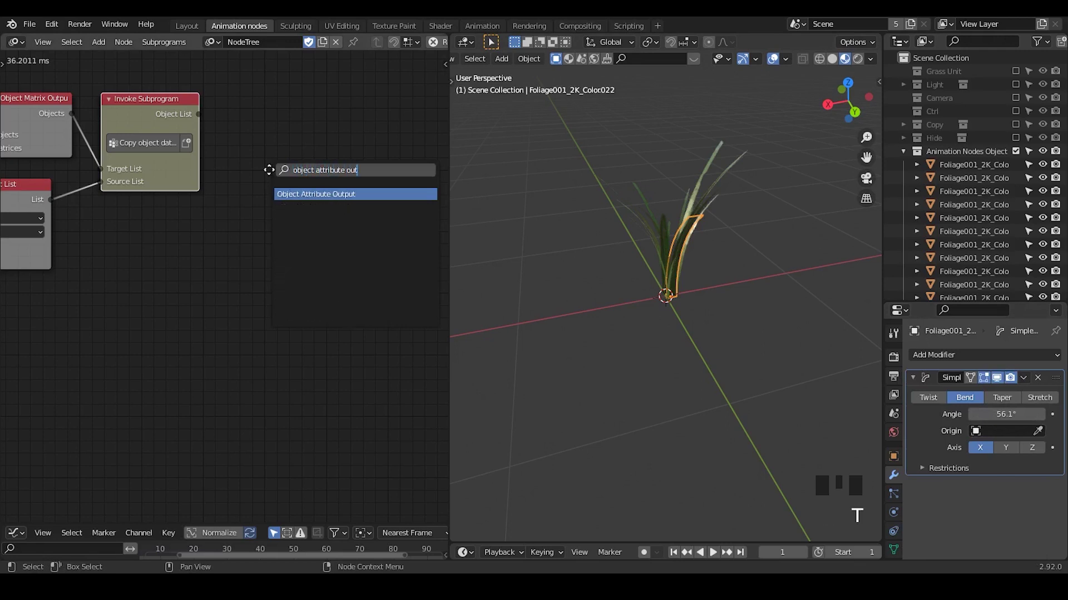
drag(199, 121, 219, 136)
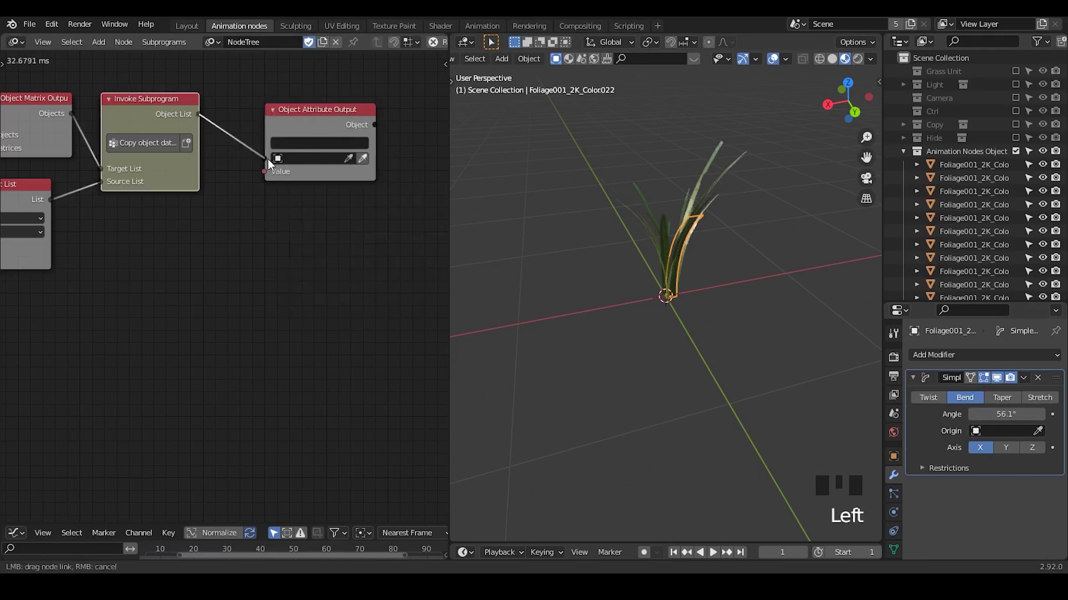
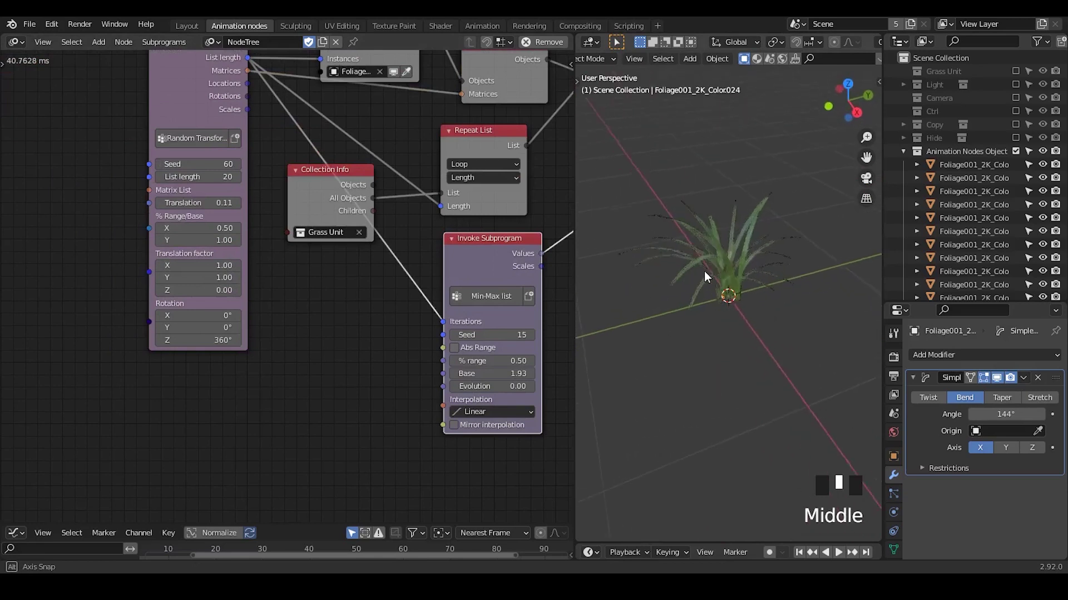
Collapse the Collection Info, Repeat List and Copy Object Data nodes and rearrange them in the tree
double_click(371, 144)
click(228, 182)
click(214, 145)
click(736, 268)
drag(738, 335, 796, 194)
drag(796, 193, 821, 186)
click(813, 191)
Finish tidying the node layout and fold up the Animation Nodes Object collection in the Outliner
drag(753, 418, 778, 395)
drag(778, 395, 772, 314)
click(795, 196)
click(901, 159)
click(942, 155)
drag(943, 156, 877, 295)
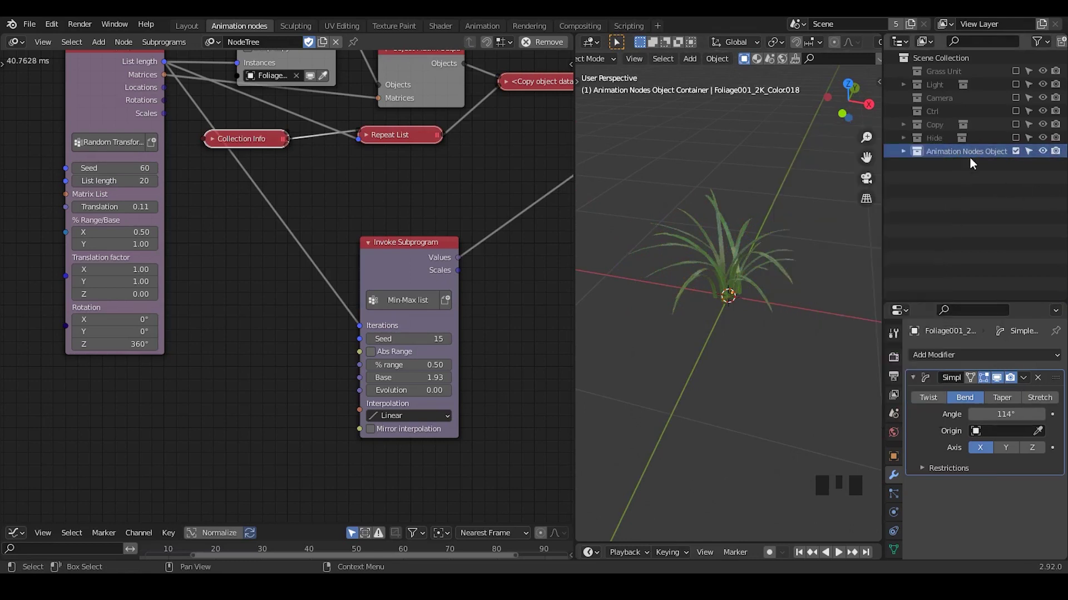
click(913, 153)
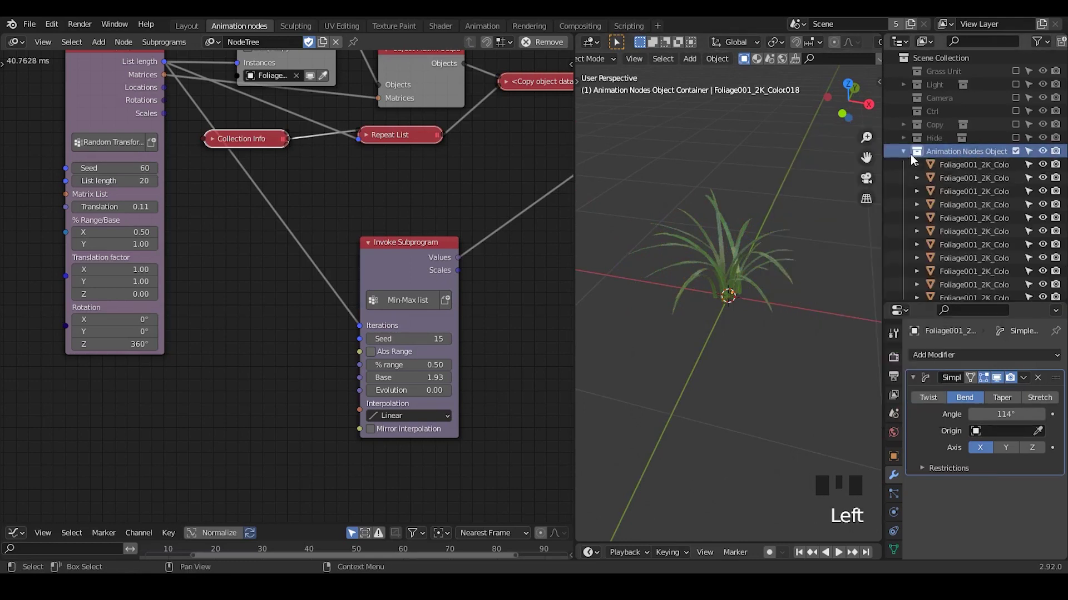
click(908, 156)
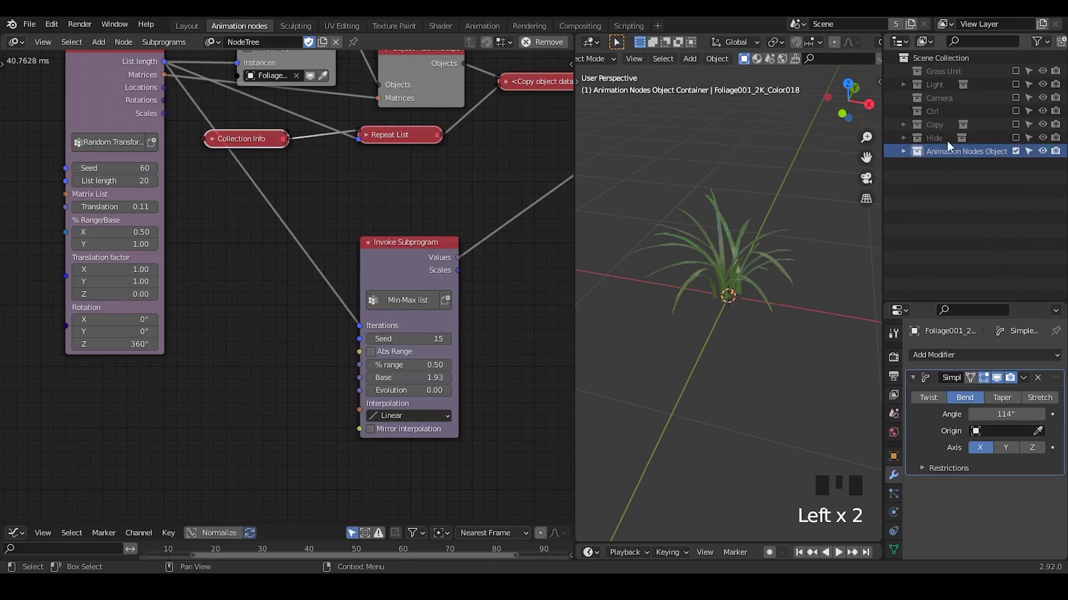
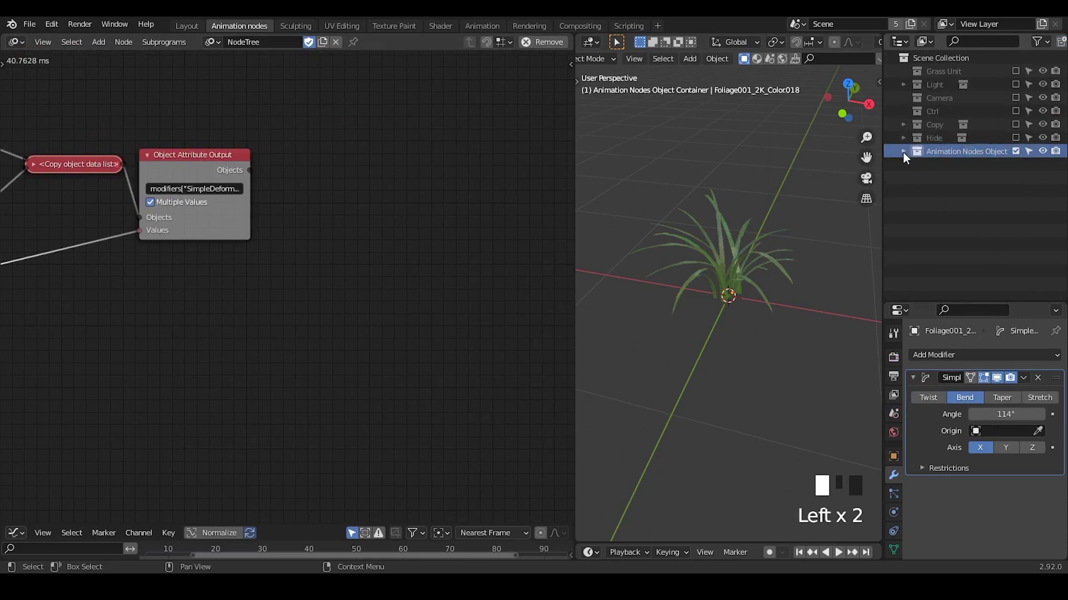
Create a Grass Group collection and add a Collection Operation node linking the generated cards into it
drag(963, 172, 985, 172)
click(982, 168)
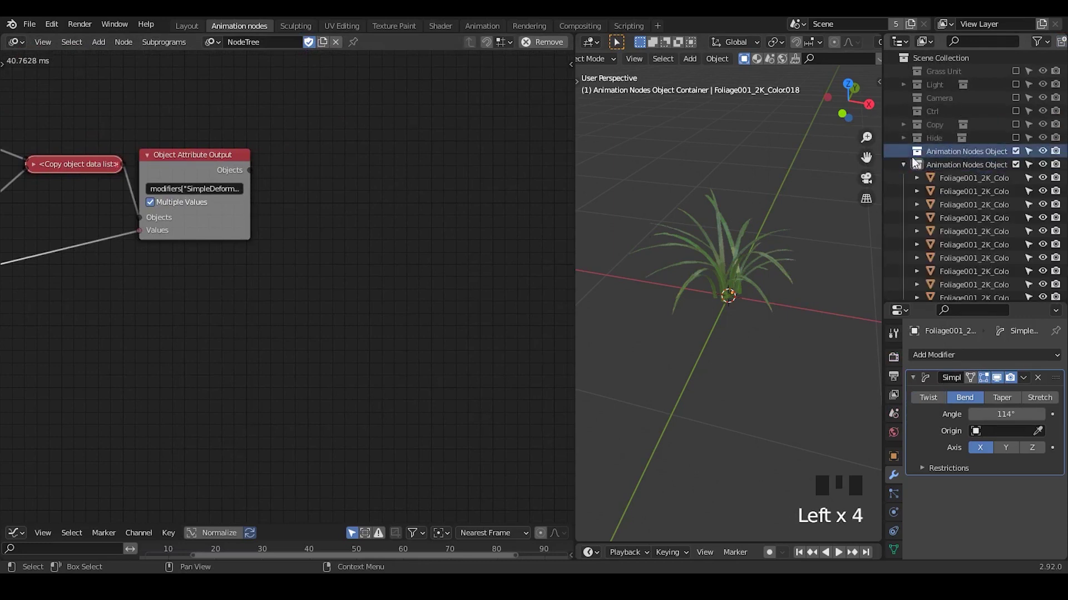
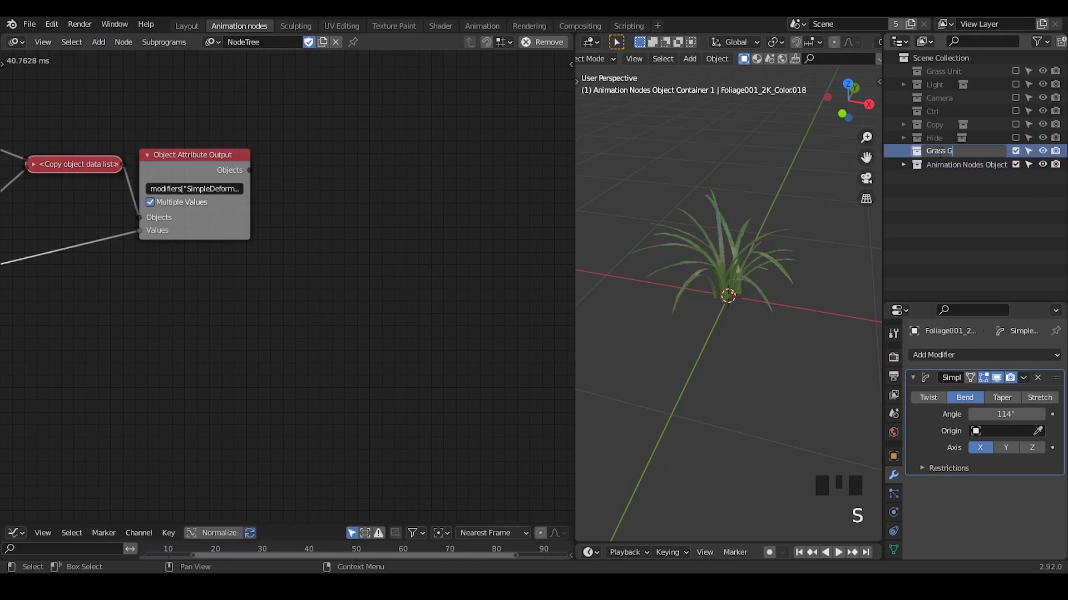
key(ctrl+a)
key(l)
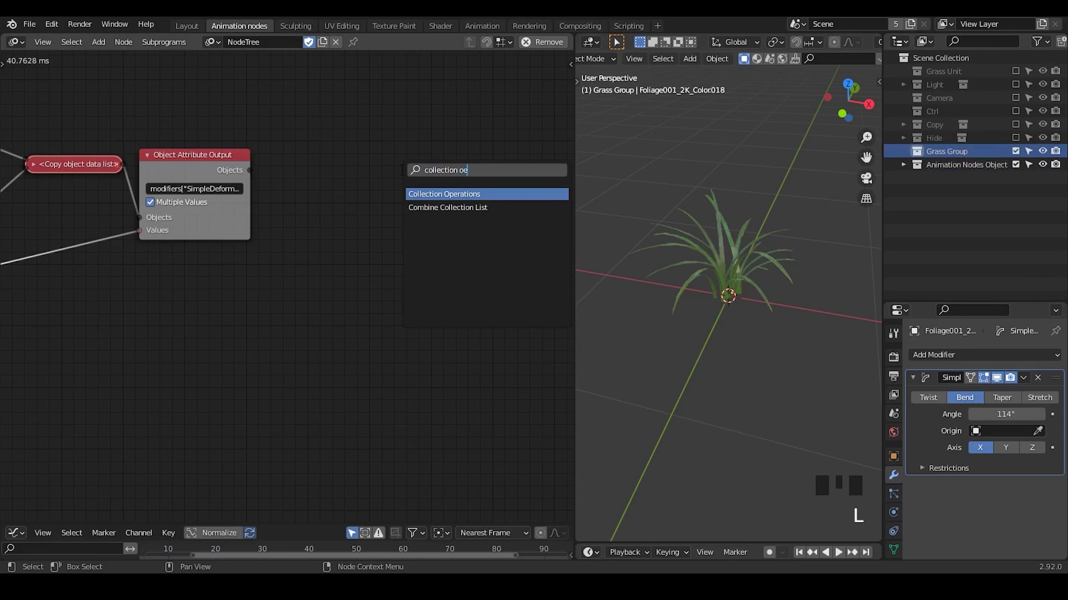
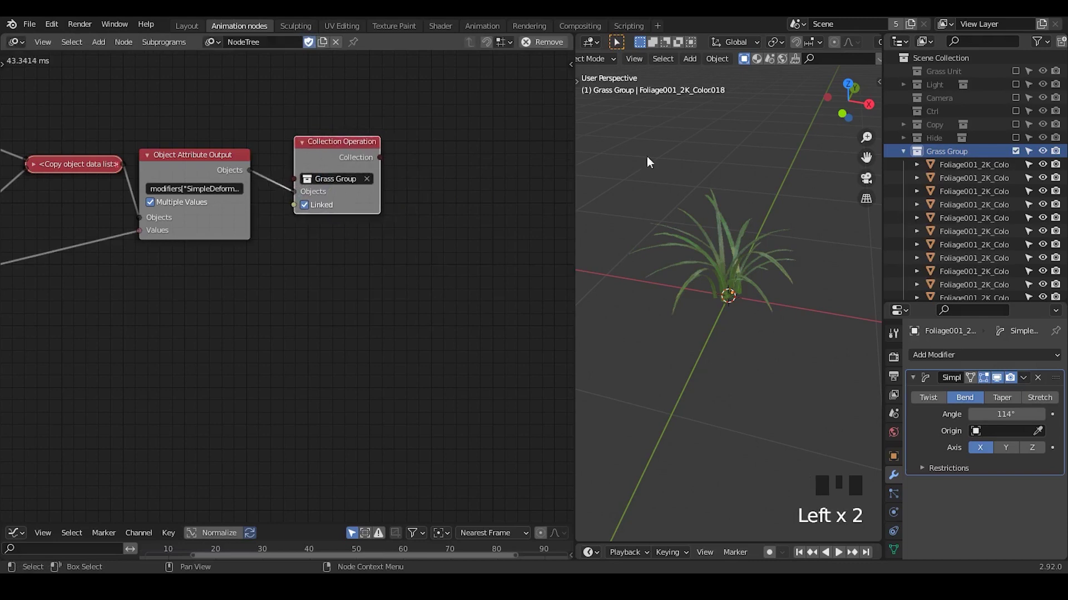
click(905, 156)
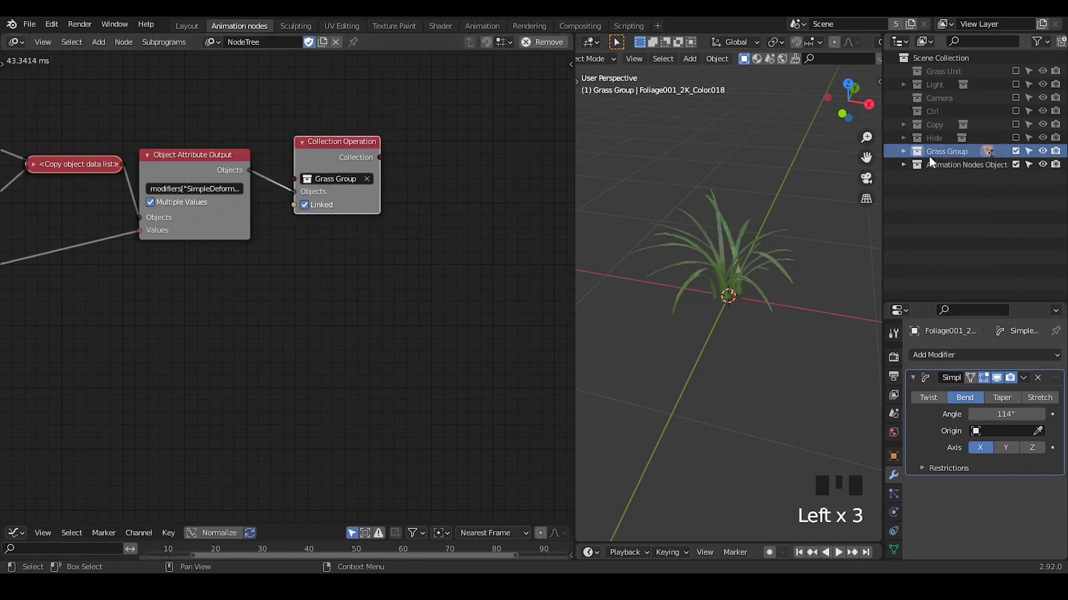
Exclude the Animation Nodes Object and source collections from the view layer
click(1017, 167)
click(935, 174)
click(1019, 172)
click(1020, 171)
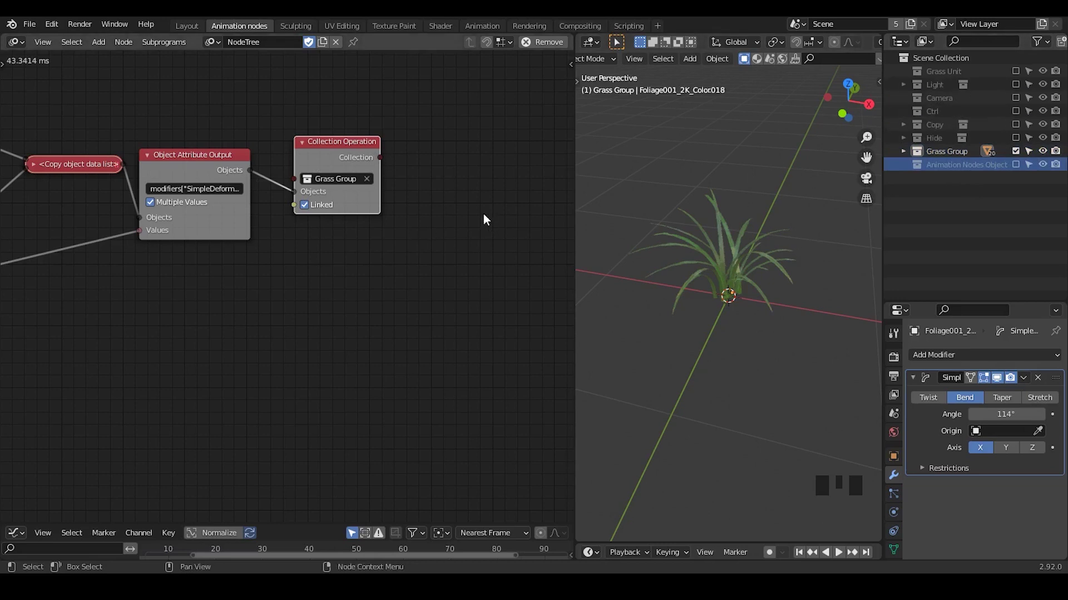
drag(419, 252, 362, 129)
drag(363, 130, 911, 170)
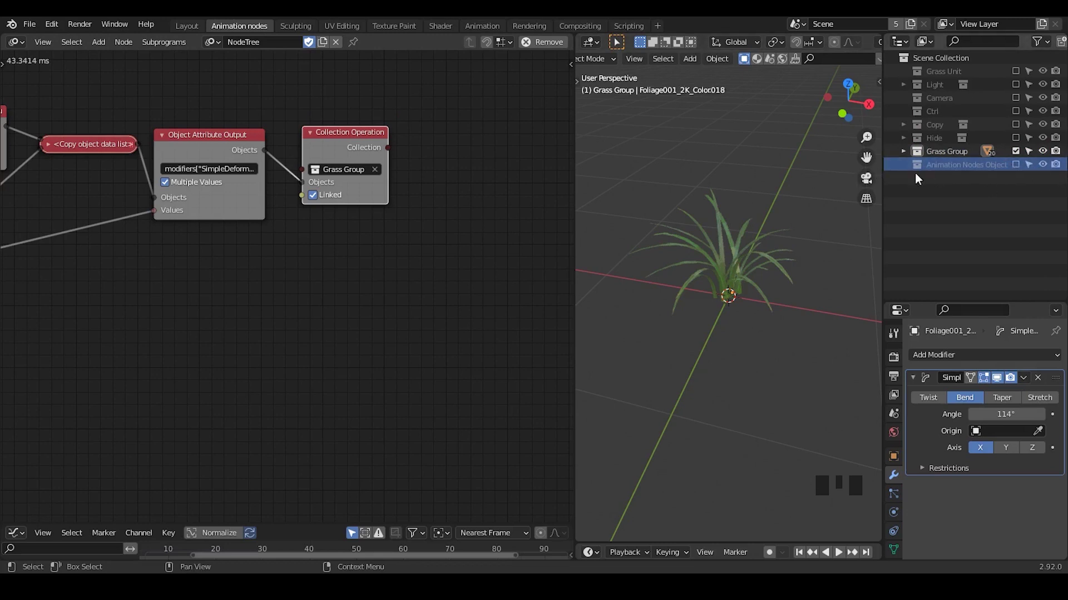
click(1018, 170)
click(1017, 170)
Adjust the Grass Group collection's hierarchy and visibility in the Outliner
double_click(908, 154)
drag(951, 154, 966, 154)
drag(964, 156, 949, 183)
click(949, 182)
click(1024, 154)
click(940, 179)
click(939, 172)
click(949, 183)
Drop a Grass Group collection instance into the viewport as one selectable clump
drag(763, 268, 772, 206)
drag(773, 206, 773, 236)
click(749, 318)
click(716, 329)
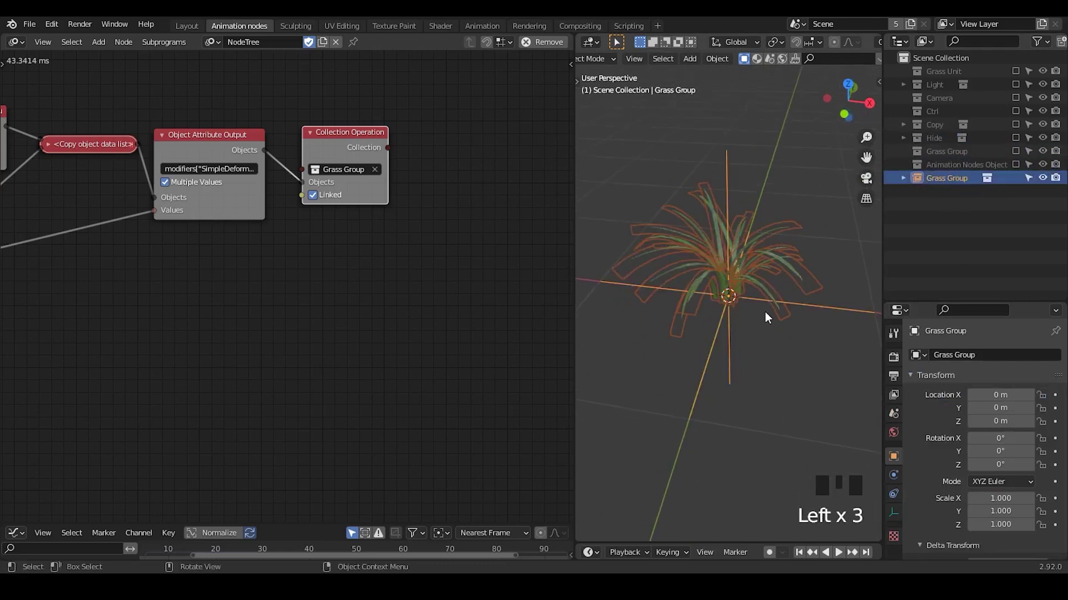
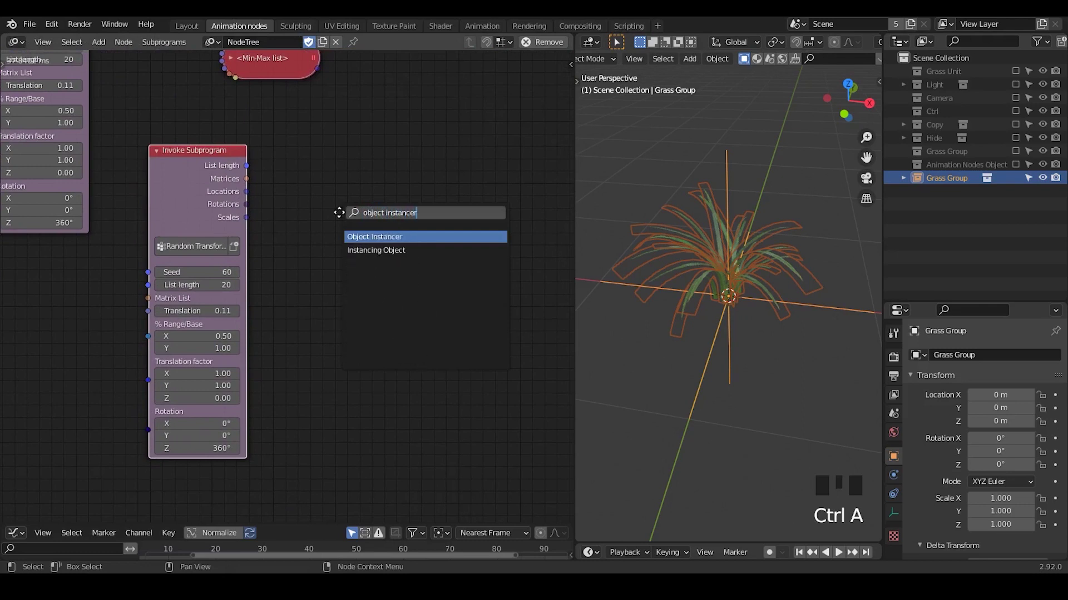
Add a second Object Instancer and Object Matrix Output pair and position them in the tree
key(ctrl+a)
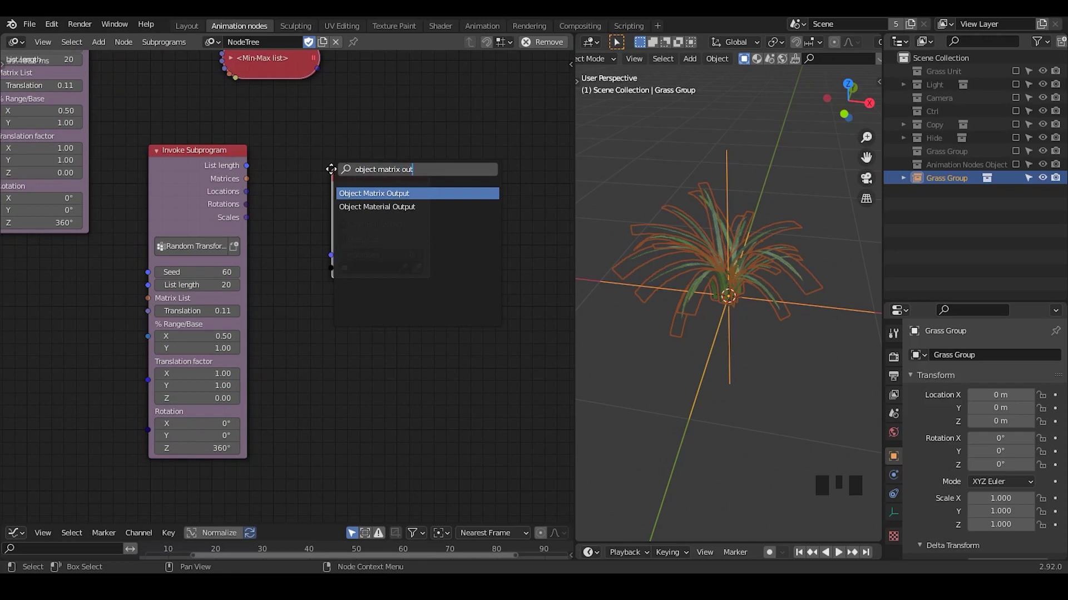
click(403, 185)
drag(424, 254, 978, 178)
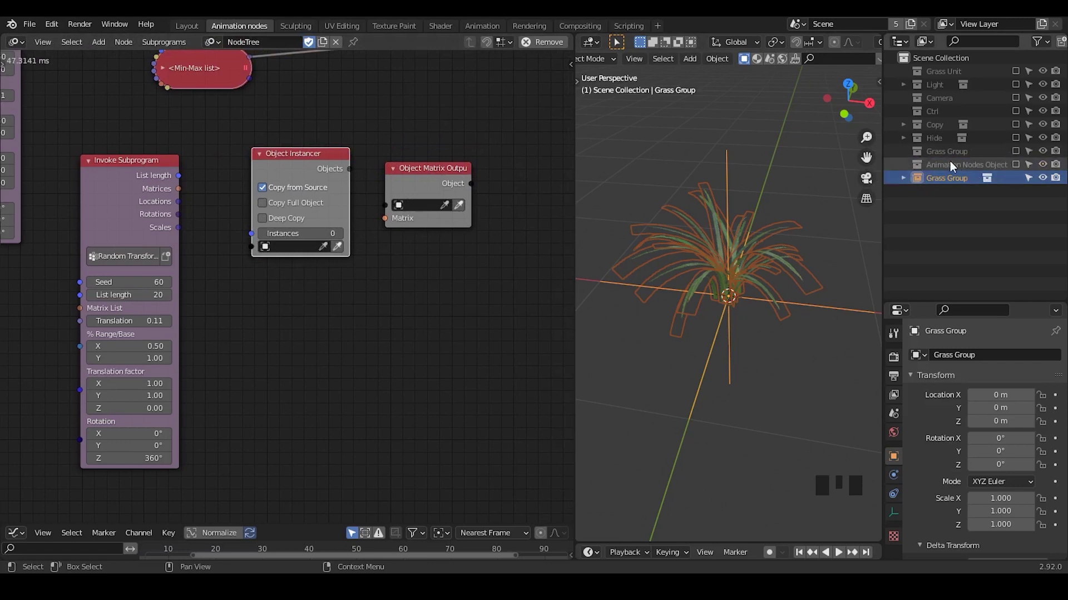
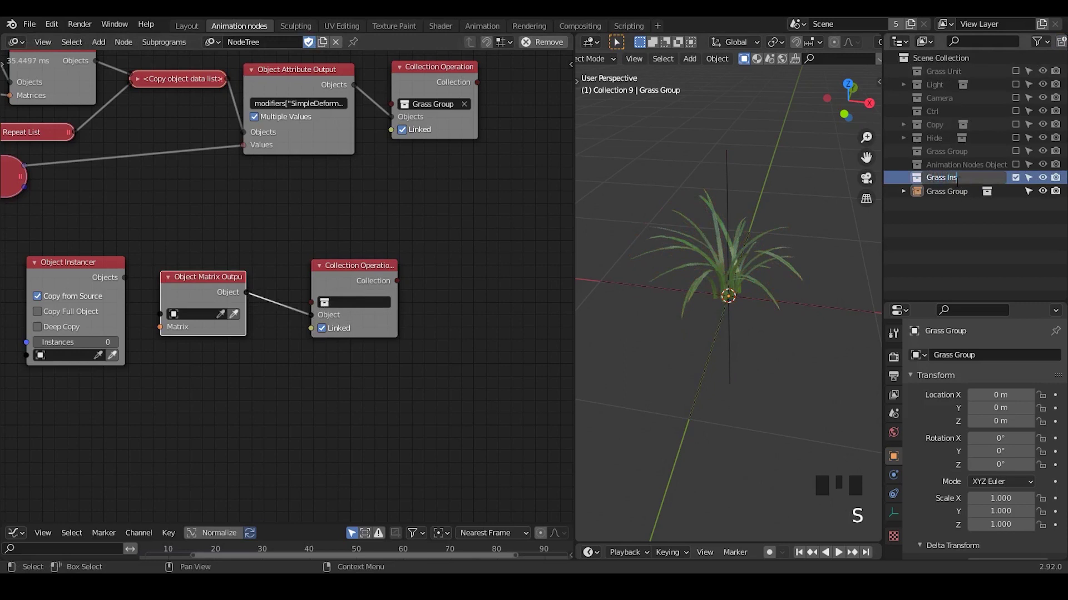
Use the list length as the instance count and make Grass Group the object to instance
drag(133, 302, 155, 199)
drag(156, 199, 172, 209)
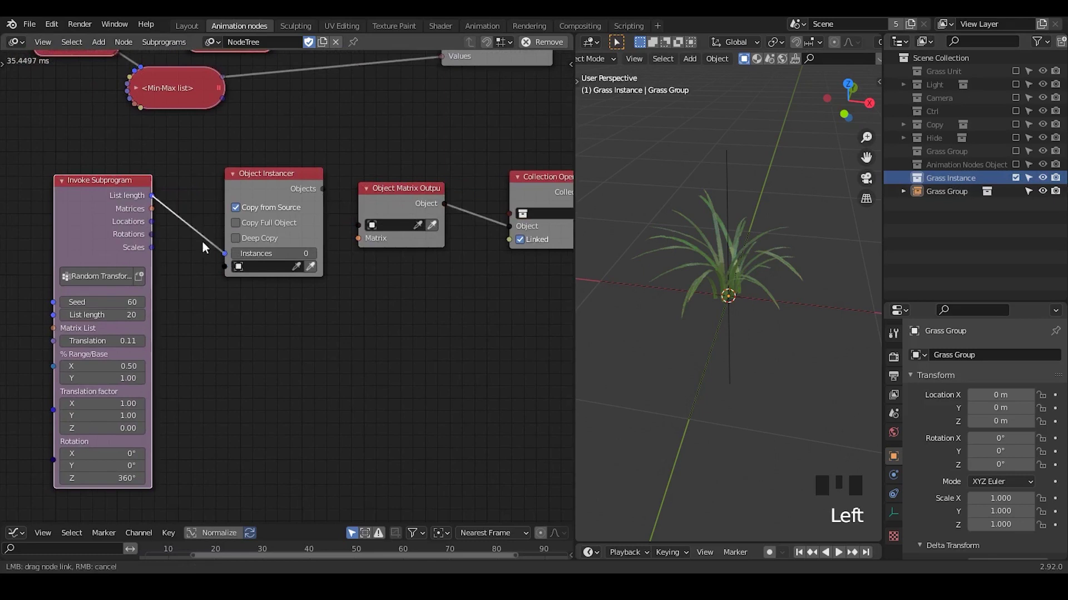
drag(156, 211, 345, 218)
click(726, 172)
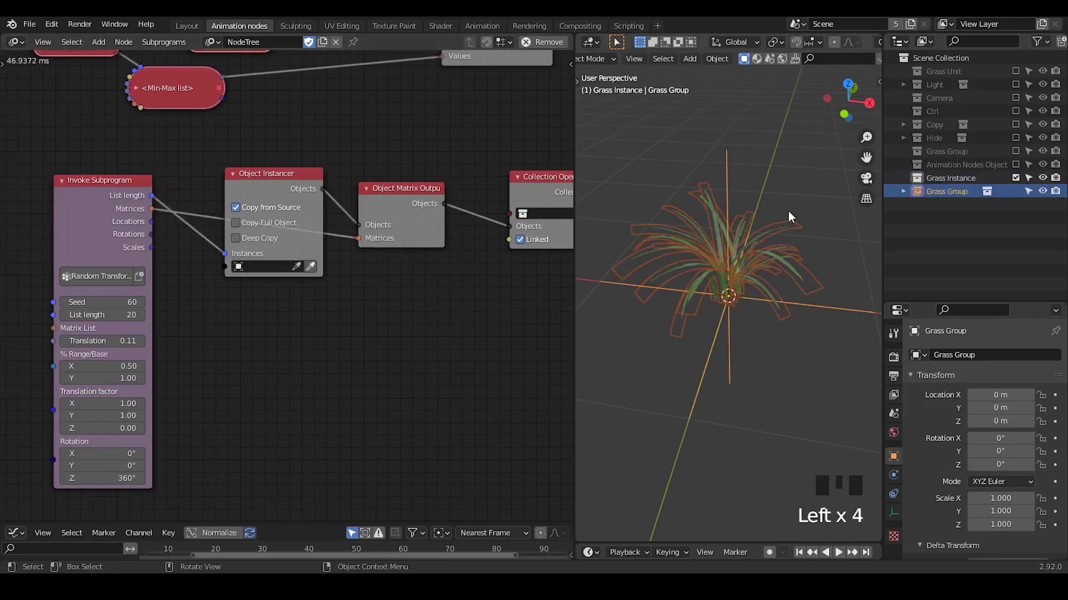
drag(314, 273, 275, 225)
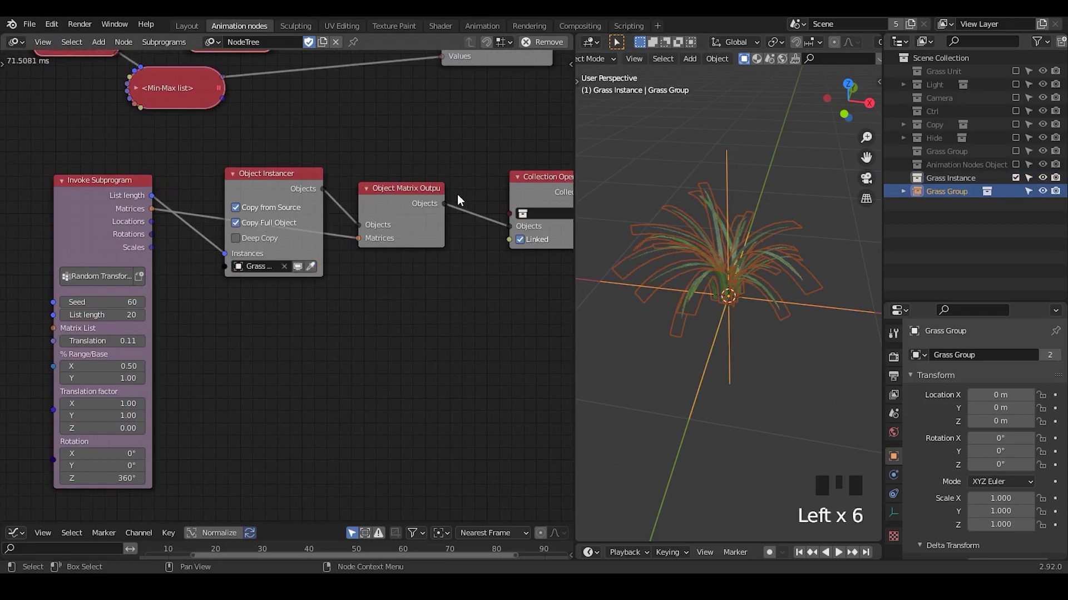